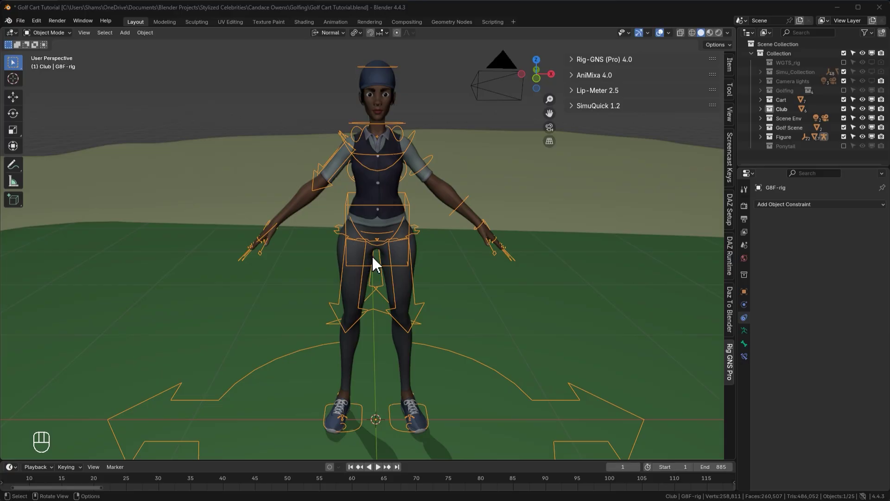
# - Expand the Rig-GNS (Pro) 4.0 panel and briefly show its Rigging Buttons section
pyautogui.click(641, 68)
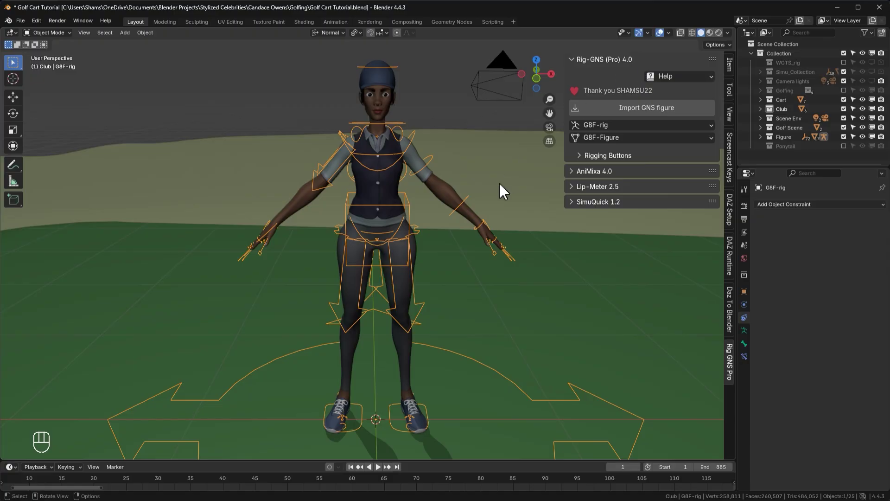
pyautogui.click(394, 217)
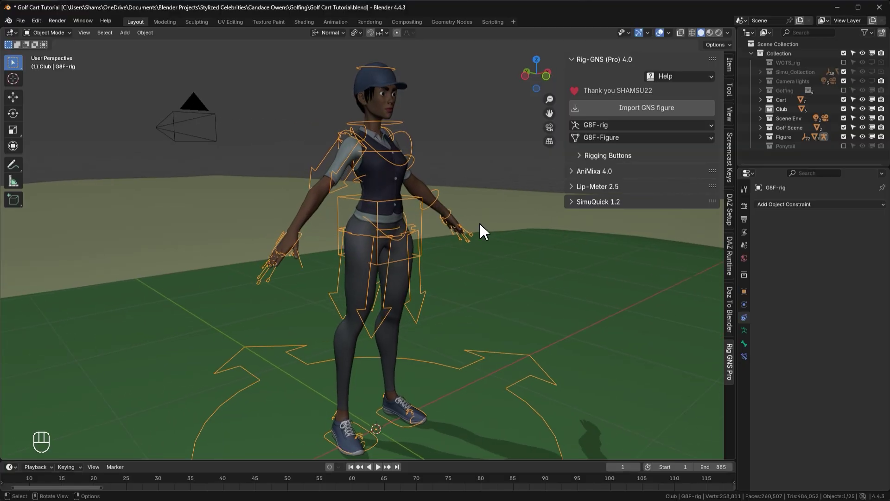
pyautogui.click(608, 160)
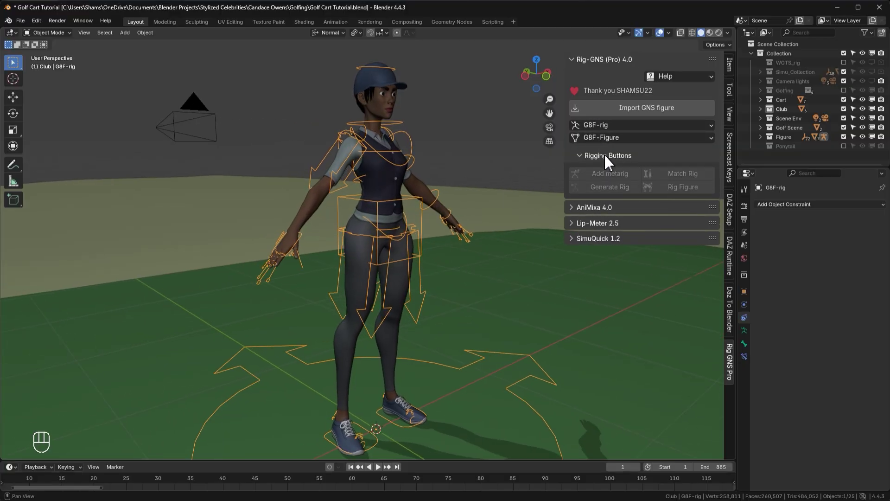
pyautogui.click(607, 160)
# - Orbit the viewport to see the golfer and the golf cart together
pyautogui.middleClick(458, 188)
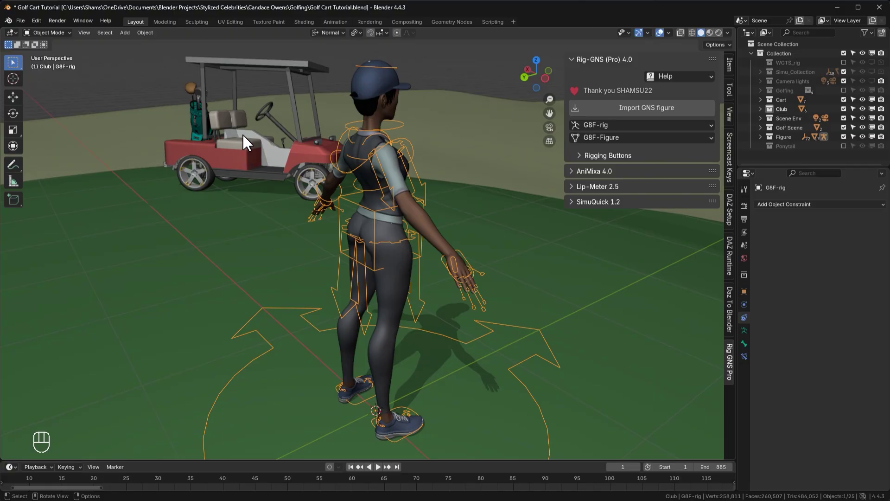
pyautogui.click(199, 174)
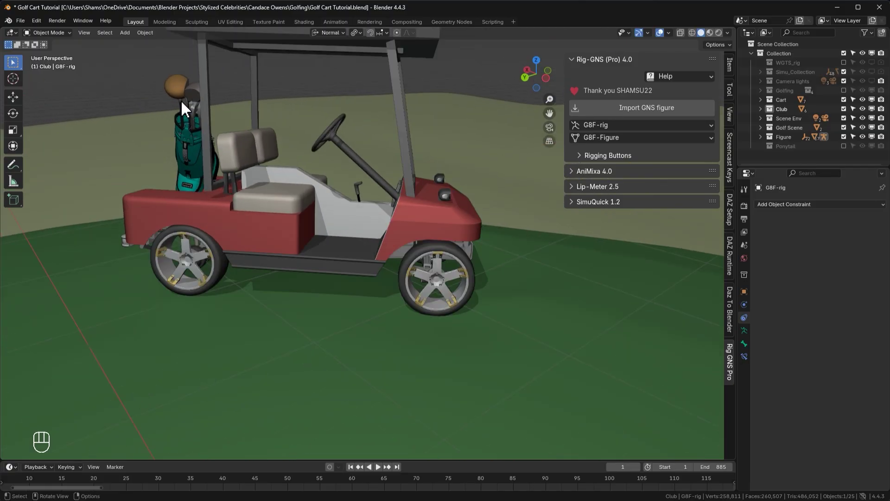
pyautogui.click(398, 354)
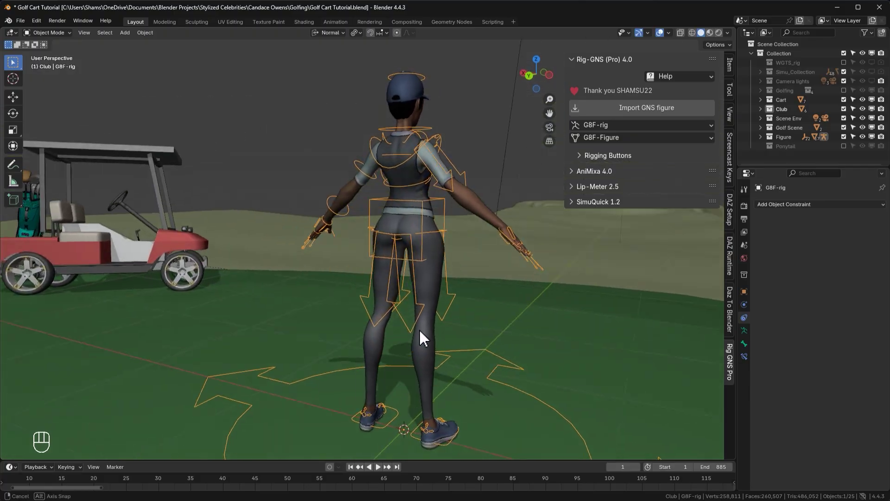
pyautogui.moveTo(385, 275); pyautogui.dragTo(390, 288)
pyautogui.click(543, 299)
# - From top view, move and rotate the golfer rig into the cart's driver seat facing forward
pyautogui.click(355, 229)
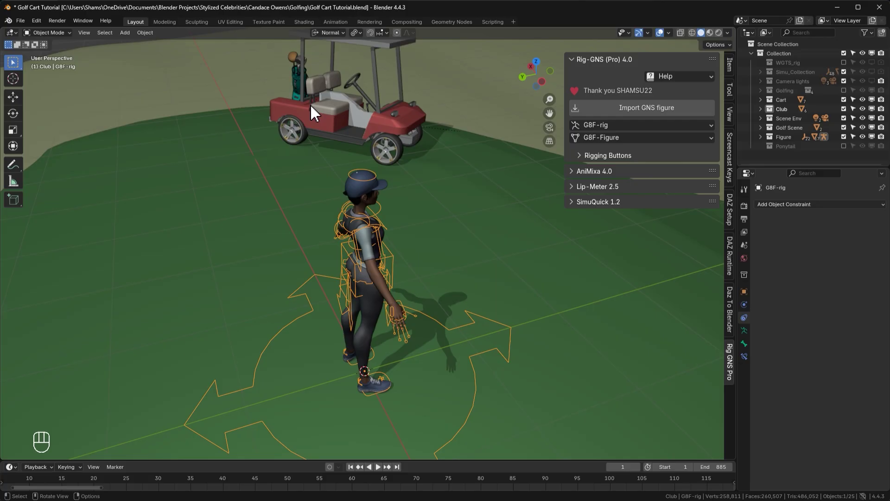
pyautogui.press('KP_7')
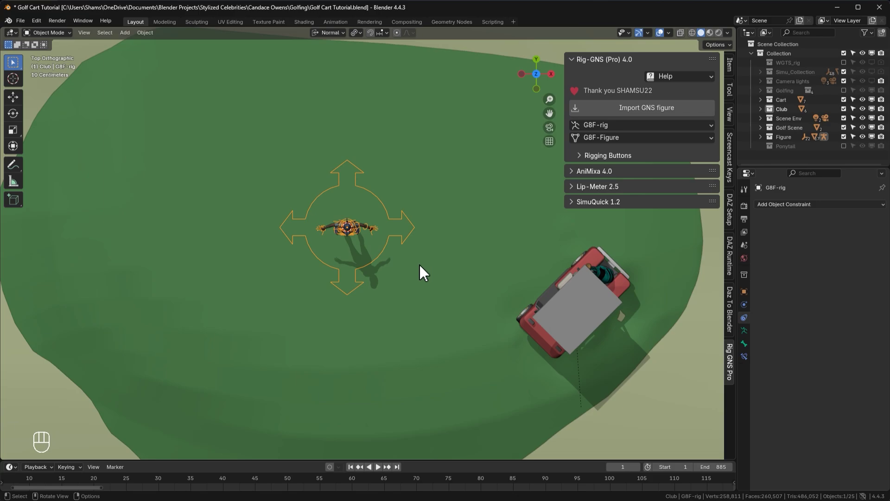
pyautogui.press('g')
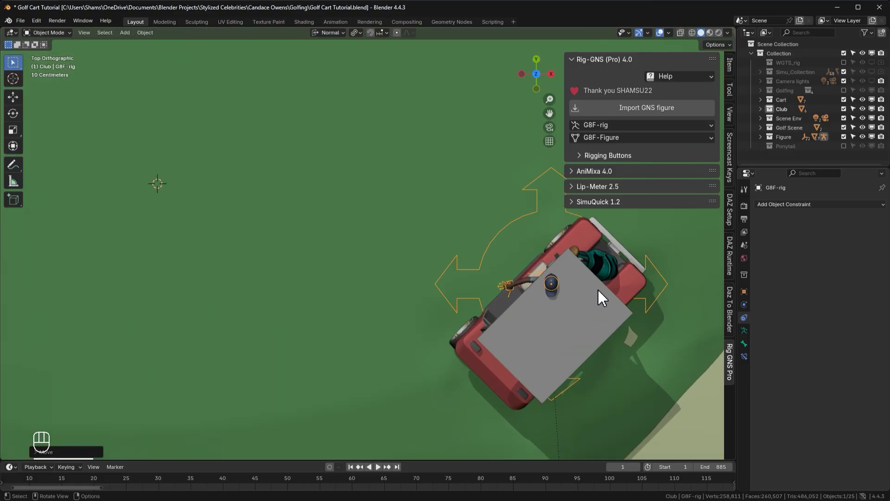
pyautogui.press('r')
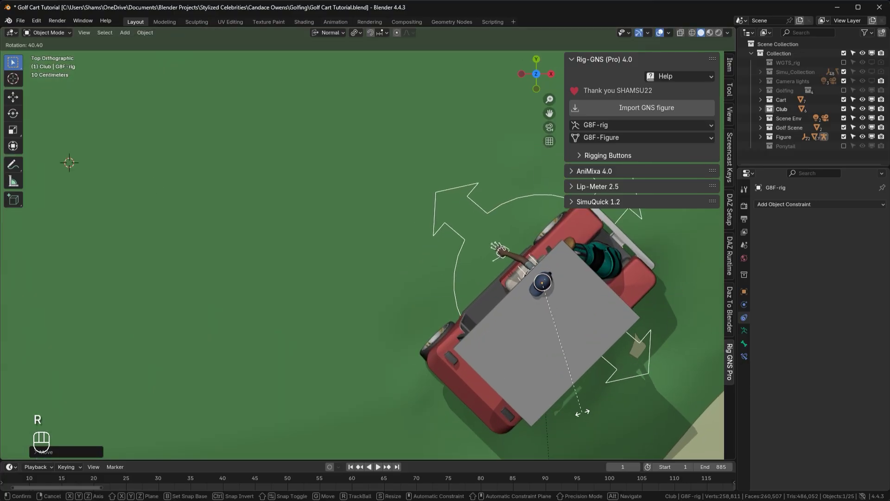
pyautogui.click(599, 434)
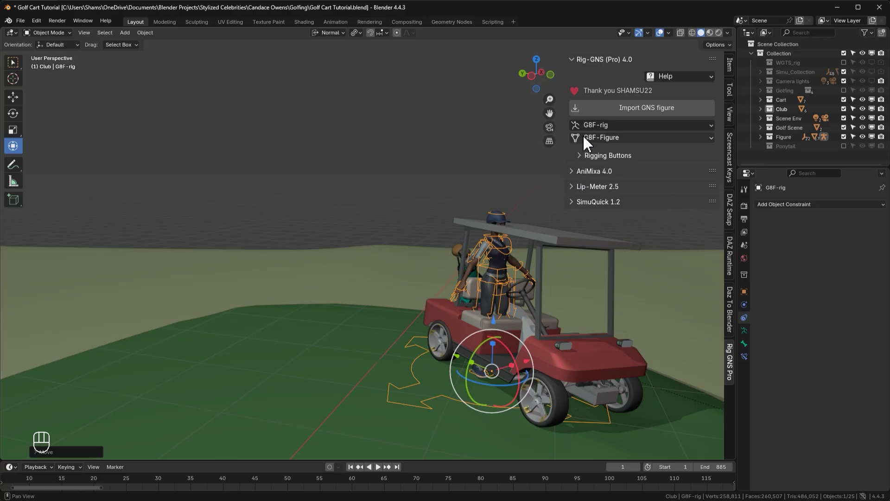
# - Collapse Rig-GNS and expand the AniMixa 4.0 panel to its Import section
pyautogui.click(596, 67)
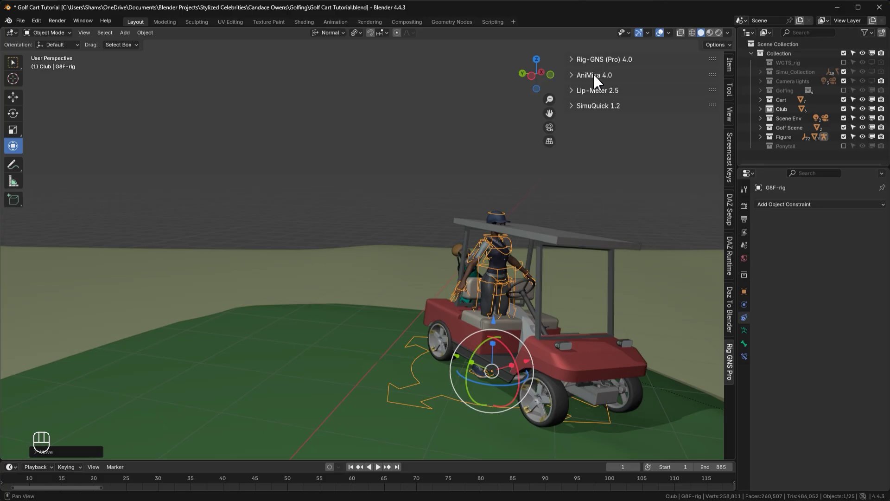
pyautogui.click(597, 80)
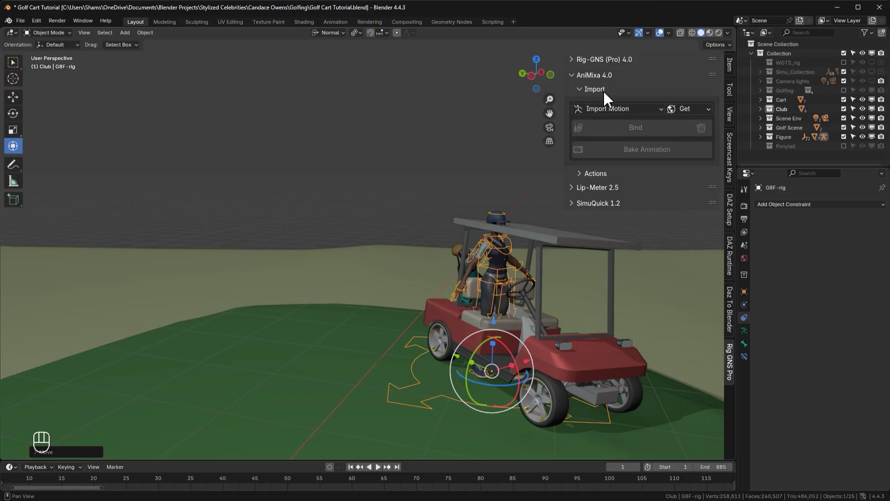
pyautogui.moveTo(616, 113); pyautogui.dragTo(634, 118)
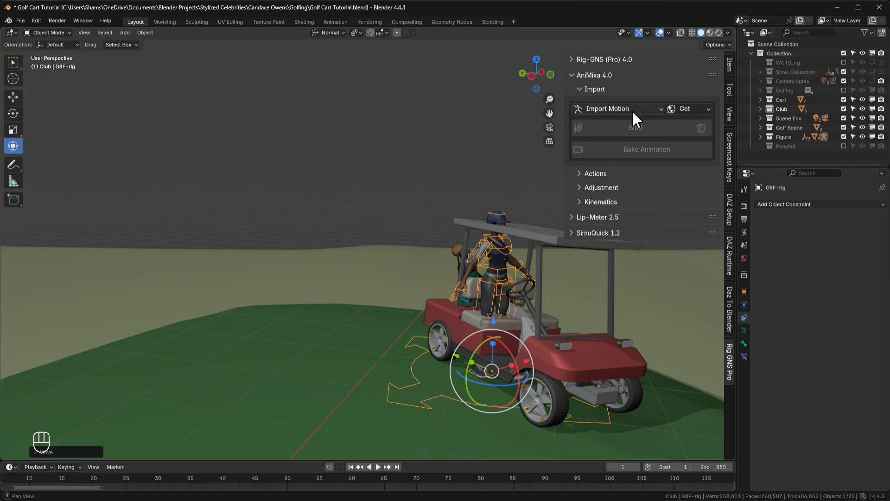
pyautogui.moveTo(688, 114); pyautogui.dragTo(694, 129)
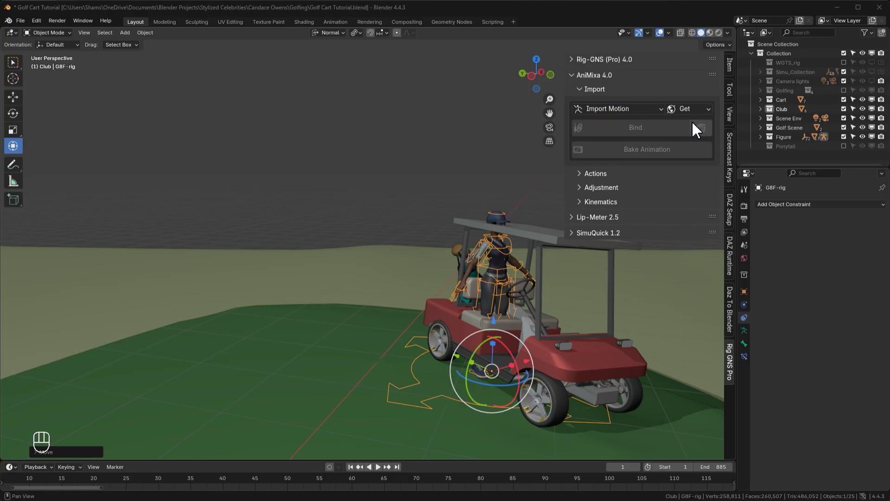
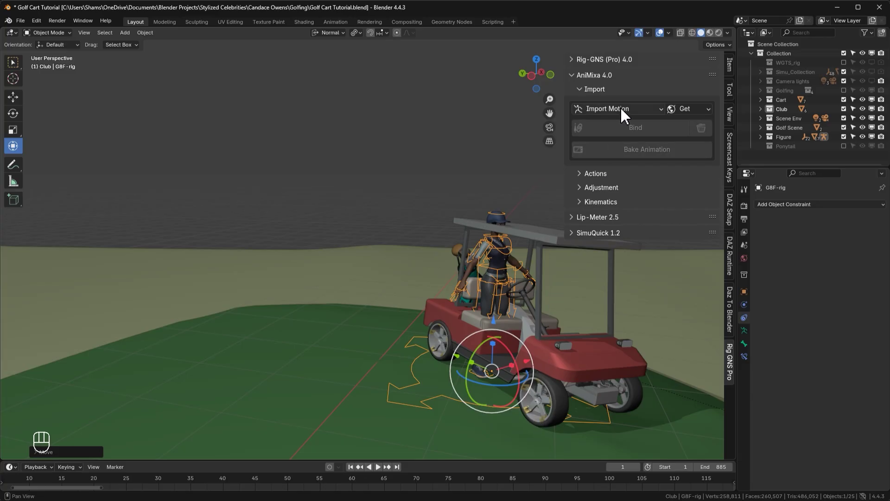
# - Import the Mixamo 'Exiting Car.fbx' motion skeleton via AniMixa's Import Motion
pyautogui.moveTo(622, 113); pyautogui.dragTo(620, 128)
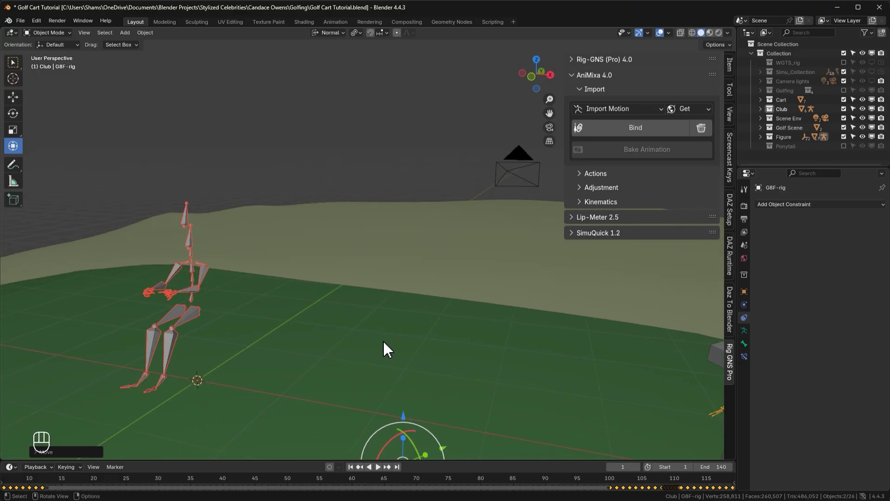
# - Bind the golfer rig to the imported car-exit motion and play it back
pyautogui.click(208, 389)
pyautogui.middleClick(208, 389)
pyautogui.rightClick(208, 388)
pyautogui.click(220, 389)
pyautogui.middleClick(220, 389)
pyautogui.rightClick(220, 389)
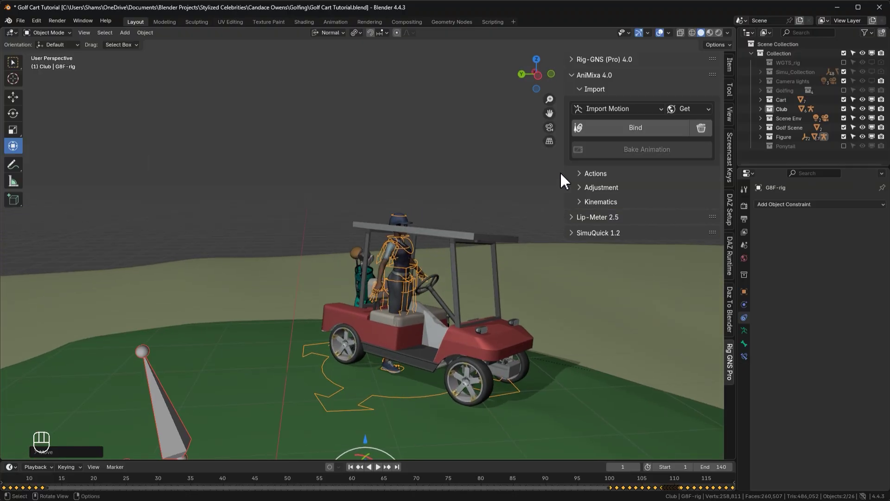
pyautogui.click(621, 140)
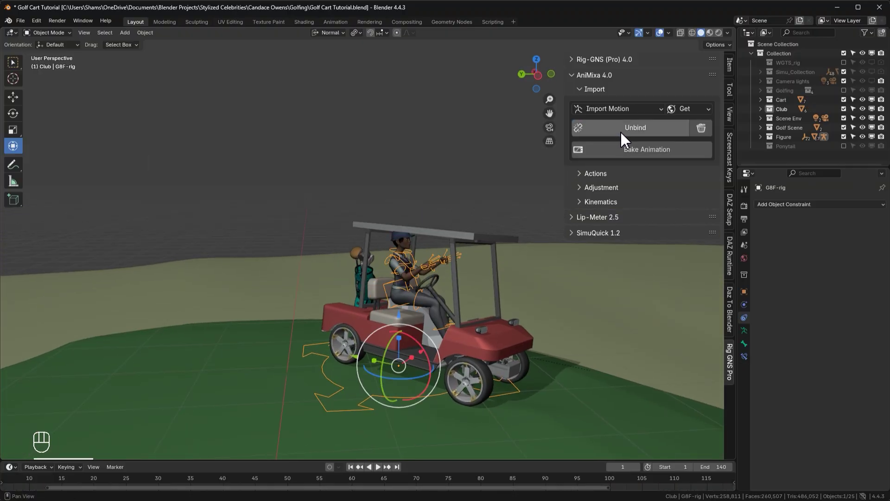
pyautogui.press('space')
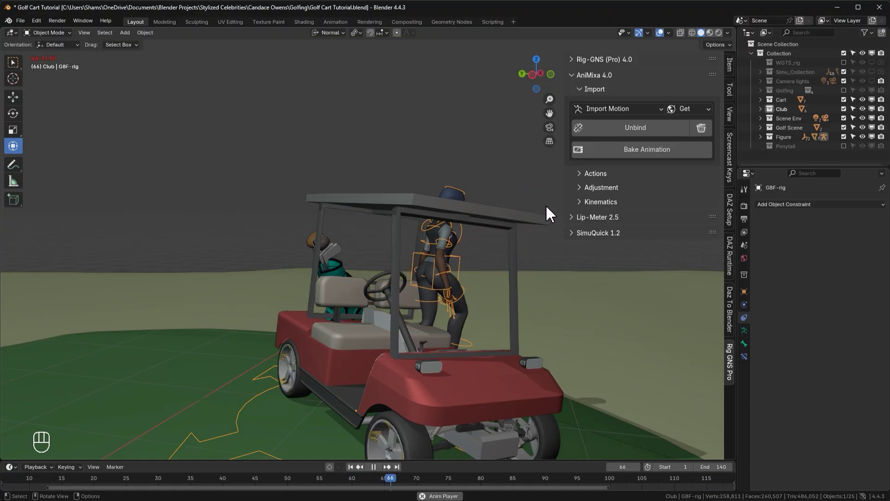
# - Expand AniMixa's Adjustment subpanel to show its tools
pyautogui.click(582, 194)
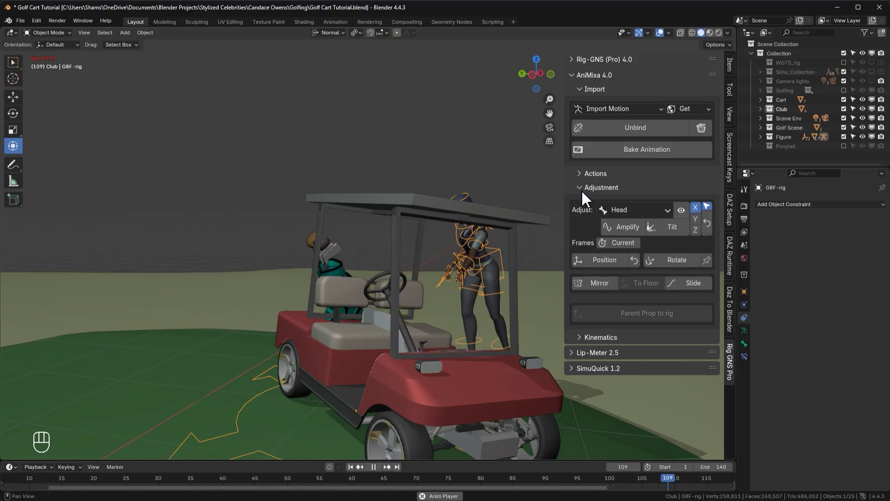
pyautogui.click(593, 289)
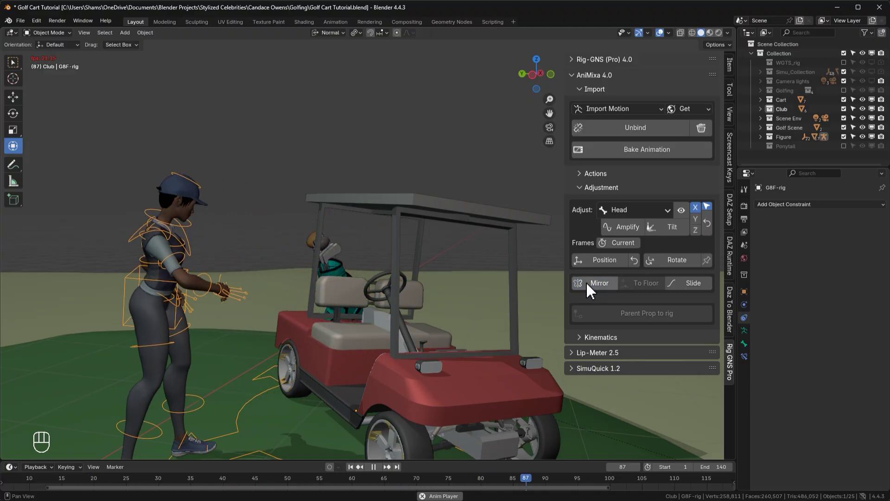
# - Stop playback, inspect the head up close and set the Adjust target to Arm Upper
pyautogui.press('space')
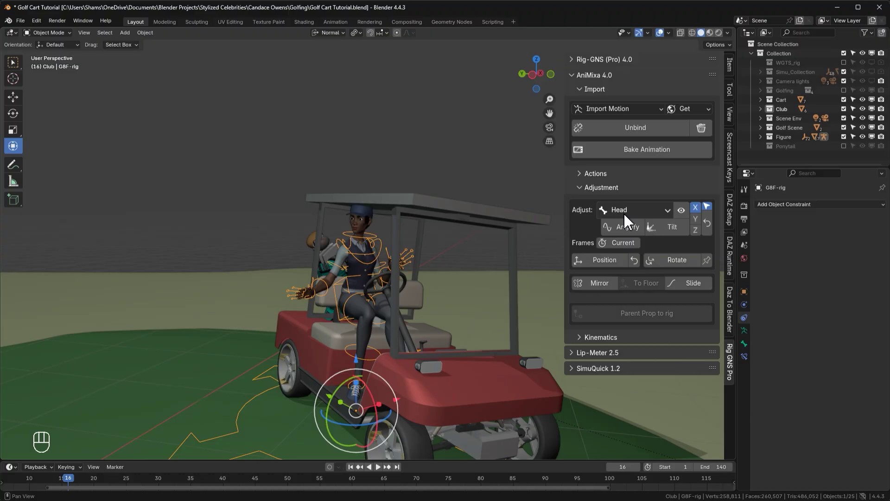
pyautogui.moveTo(637, 218); pyautogui.dragTo(666, 199)
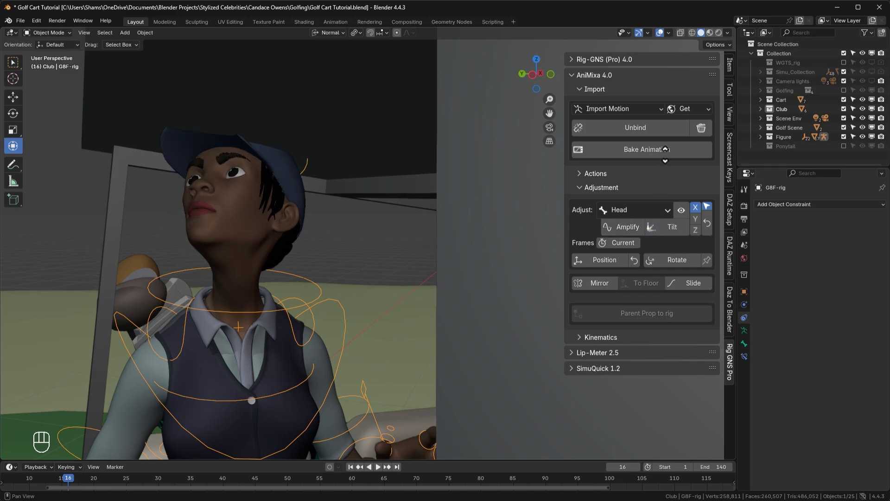
pyautogui.click(658, 212)
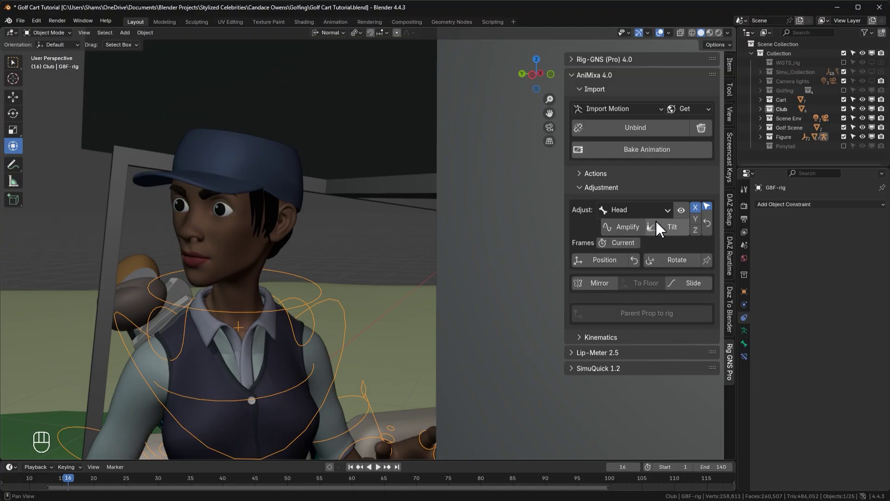
pyautogui.moveTo(661, 221); pyautogui.dragTo(646, 267)
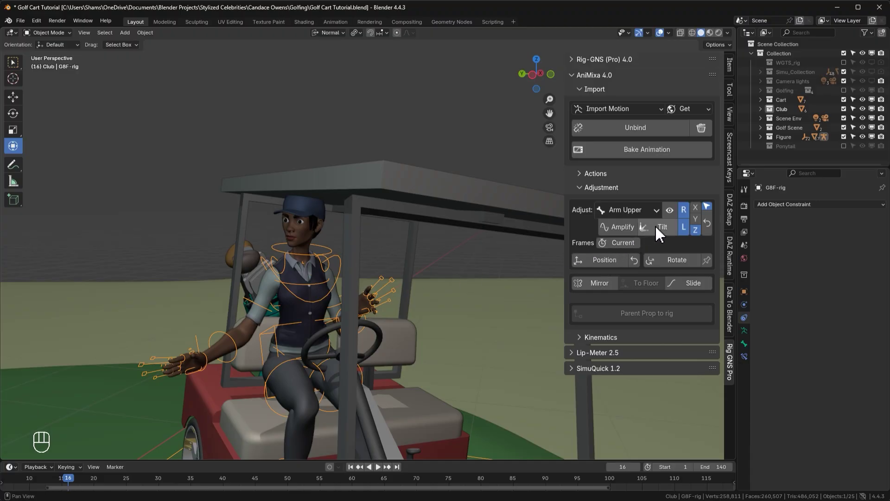
# - Try raising the upper arm outward with the Arm Upper adjustment
pyautogui.click(658, 212)
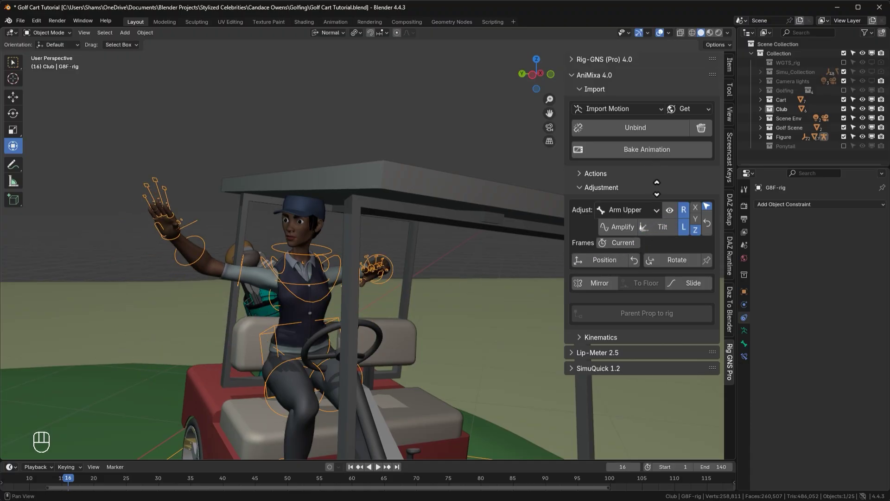
pyautogui.click(661, 193)
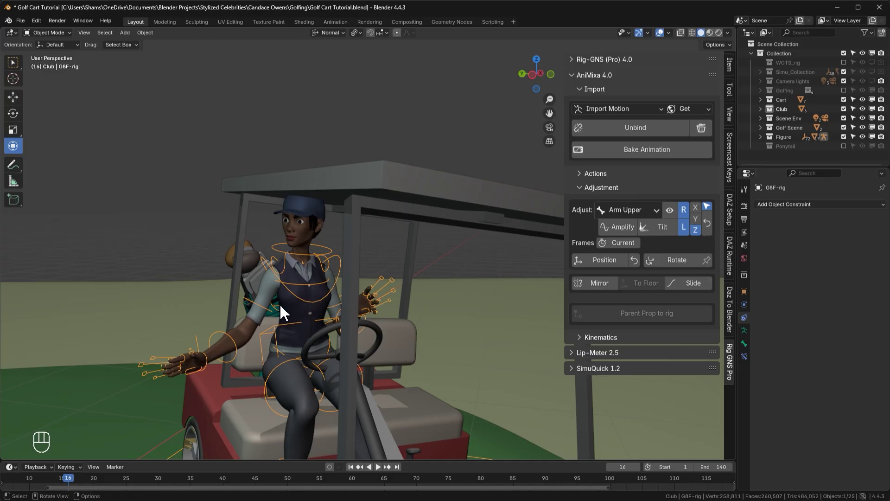
pyautogui.click(687, 233)
pyautogui.moveTo(672, 236); pyautogui.dragTo(671, 224)
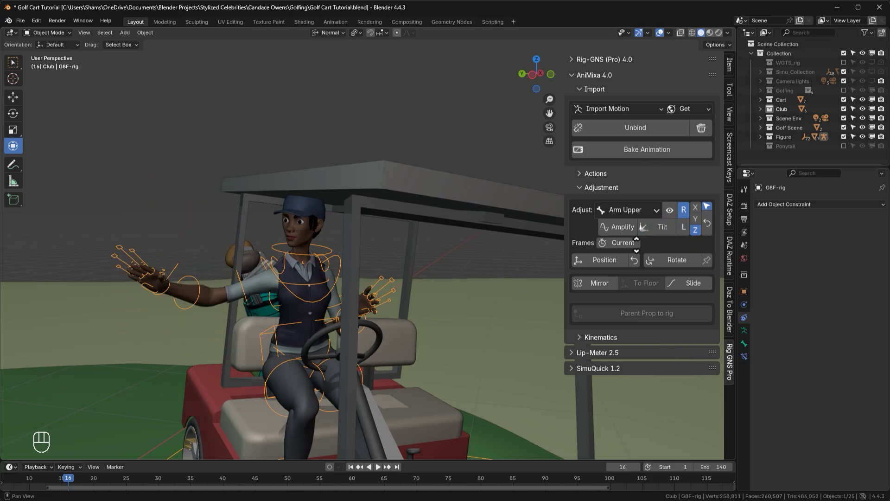
pyautogui.click(636, 171)
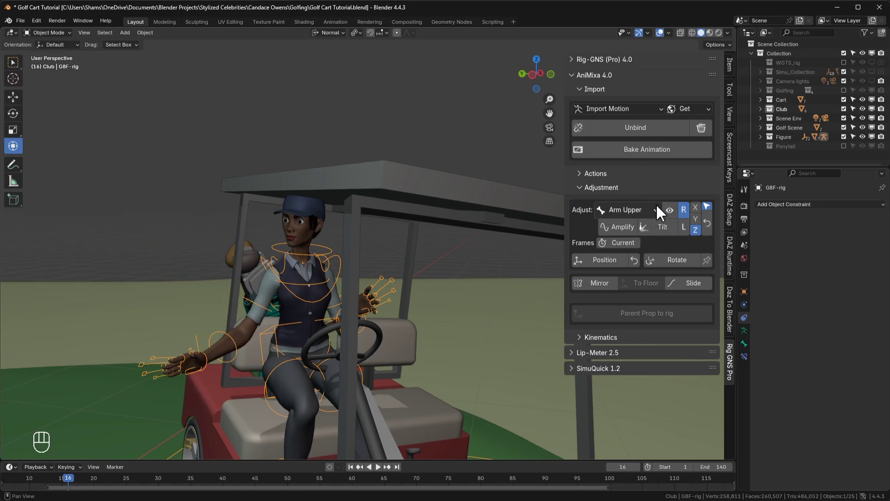
# - Switch the upper-arm adjustment to the left side on the Z axis and reset the trial
pyautogui.doubleClick(686, 219)
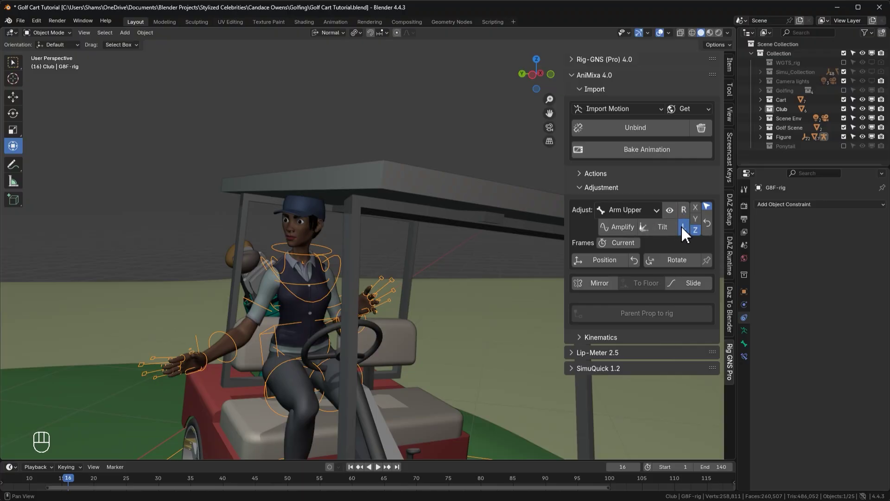
pyautogui.click(671, 236)
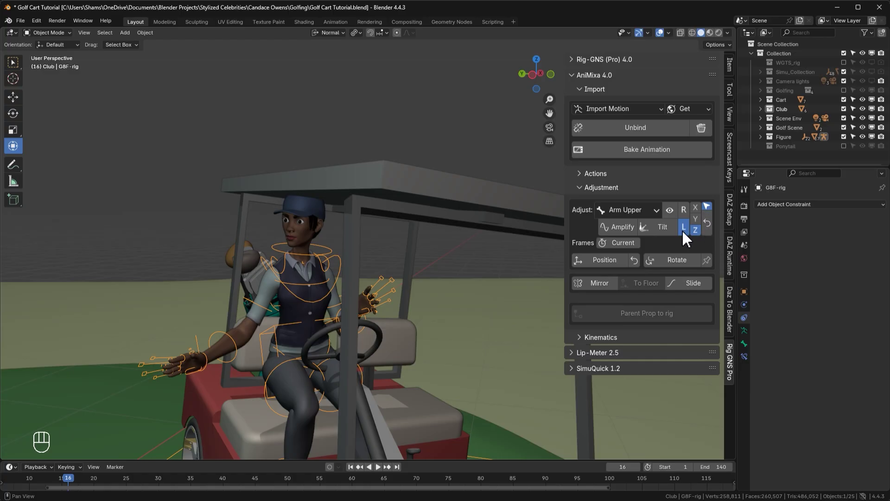
pyautogui.click(647, 159)
pyautogui.click(711, 226)
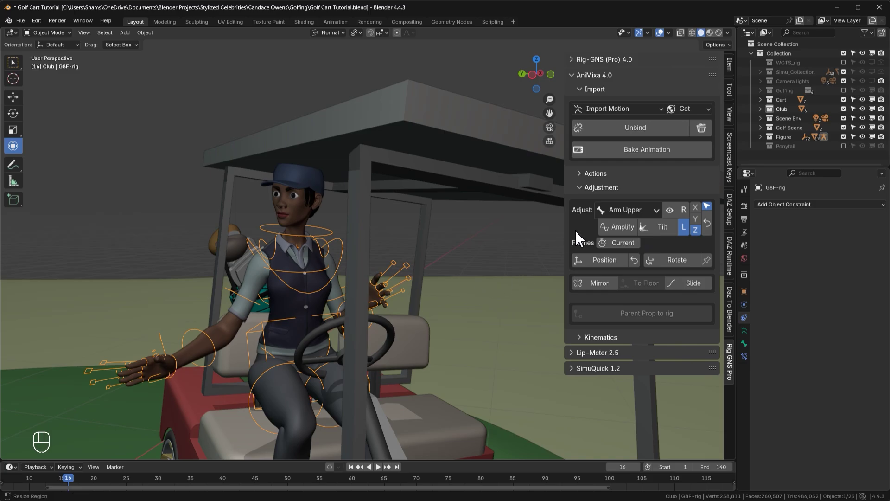
# - Apply trial backward tilts to the head and neck
pyautogui.moveTo(617, 219); pyautogui.dragTo(622, 230)
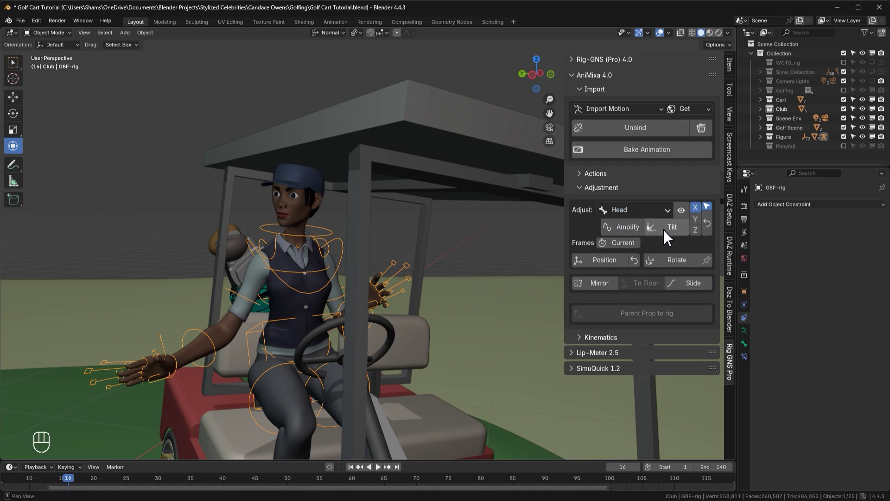
pyautogui.click(668, 225)
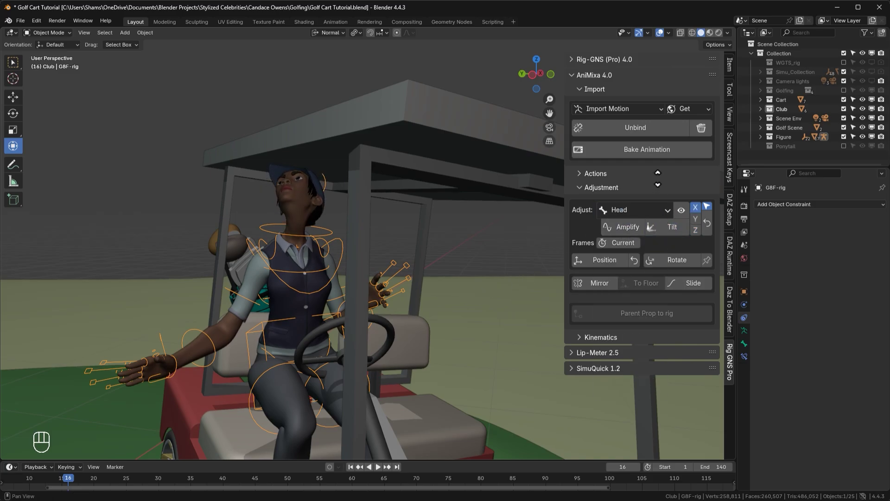
pyautogui.click(663, 182)
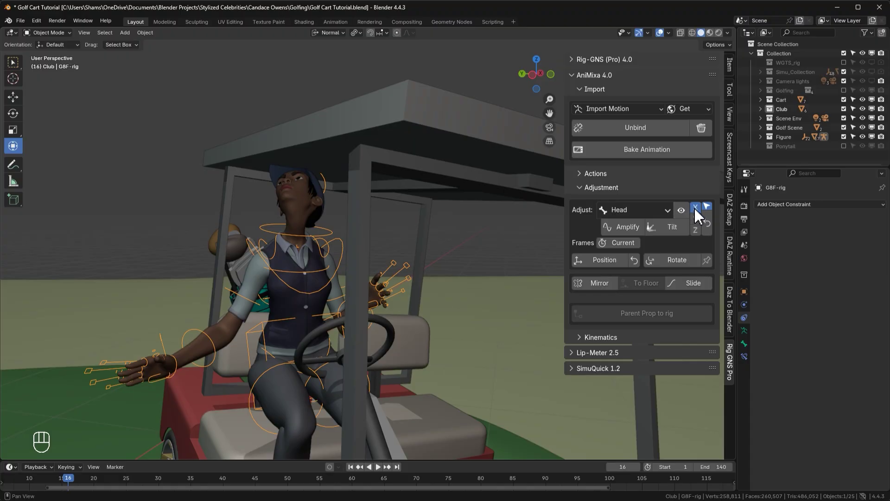
pyautogui.moveTo(653, 219); pyautogui.dragTo(646, 247)
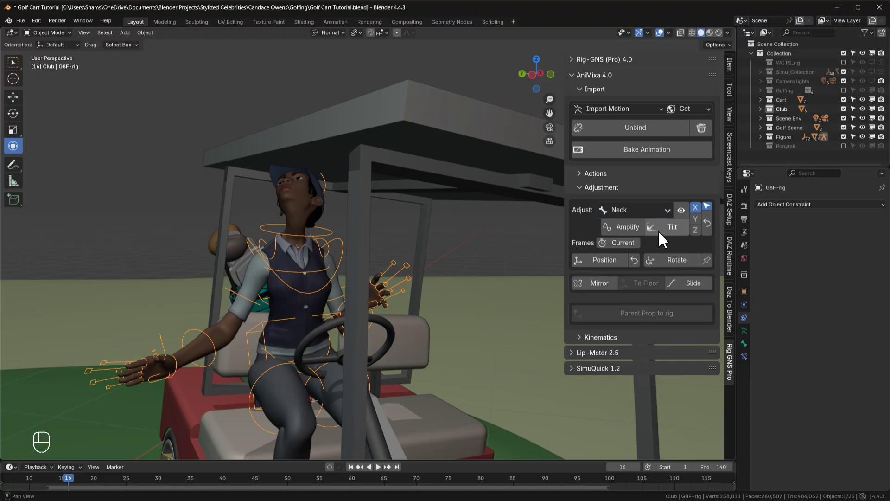
pyautogui.click(699, 233)
pyautogui.click(681, 238)
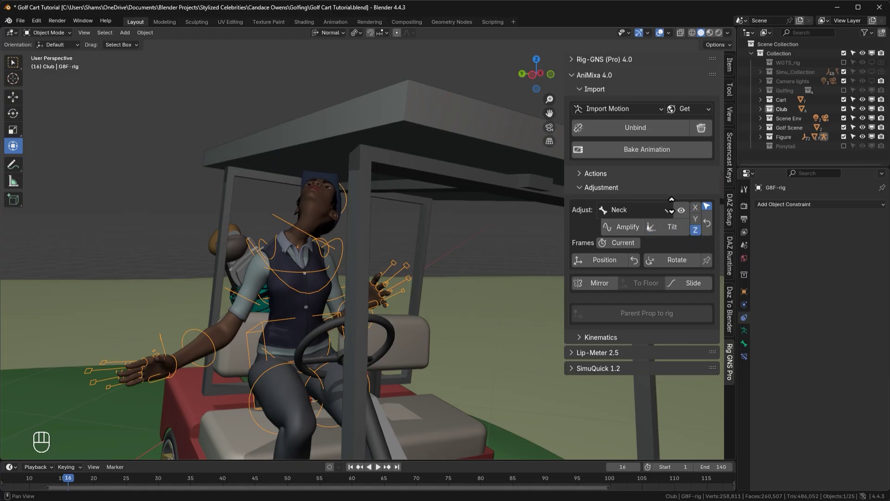
# - Apply trial tilts spreading the shoulders and raising the upper arms
pyautogui.click(676, 206)
pyautogui.moveTo(663, 223); pyautogui.dragTo(655, 257)
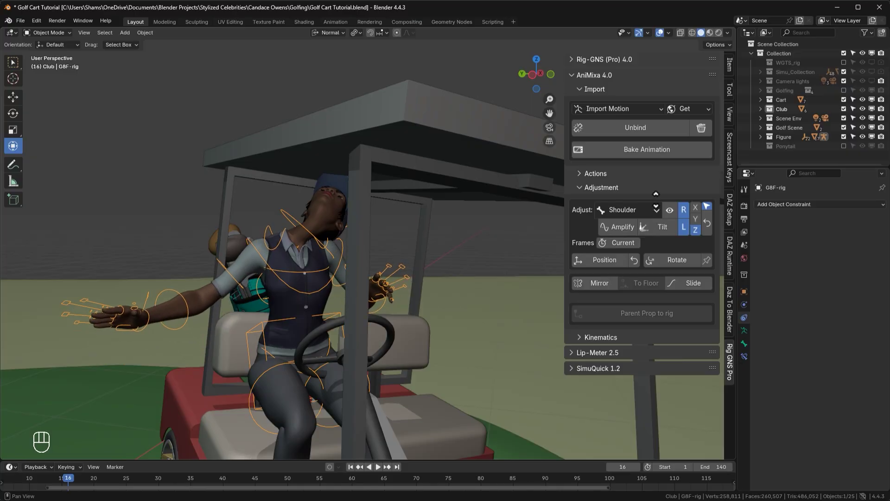
pyautogui.click(663, 200)
pyautogui.moveTo(648, 217); pyautogui.dragTo(654, 256)
pyautogui.click(699, 224)
pyautogui.click(655, 165)
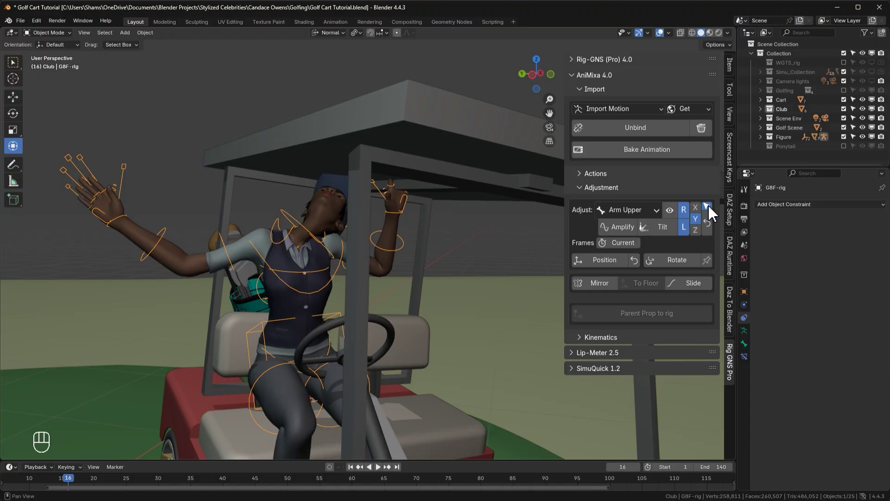
# - Reset the upper-arm and shoulder trial adjustments
pyautogui.click(713, 231)
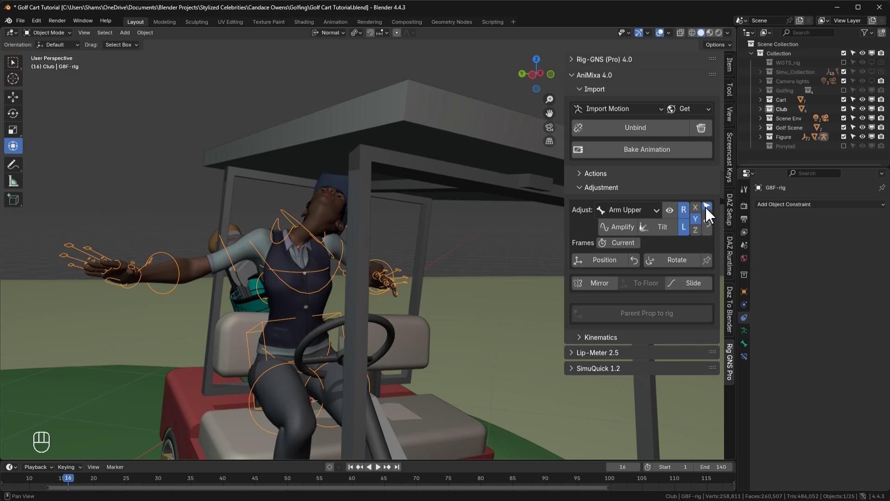
pyautogui.click(709, 213)
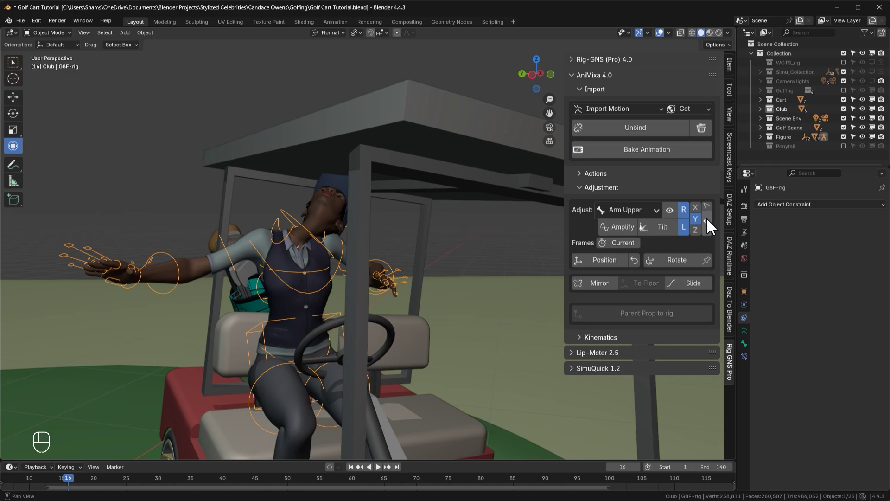
pyautogui.click(710, 227)
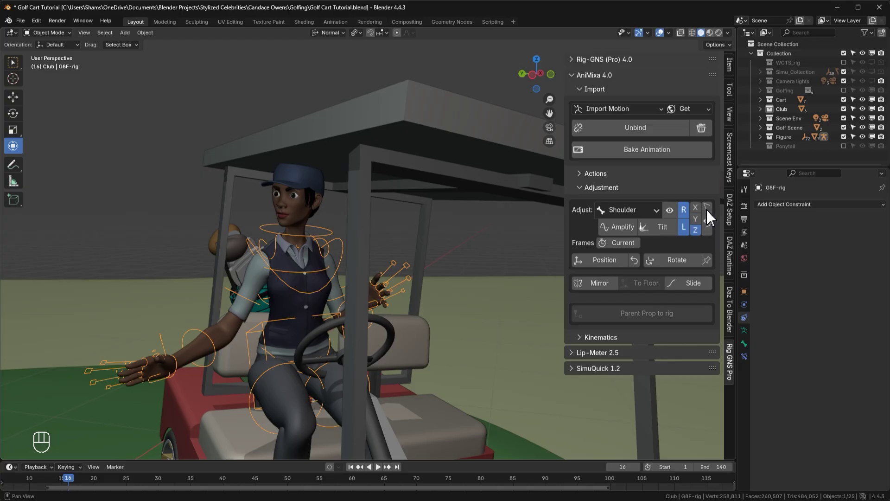
pyautogui.click(710, 213)
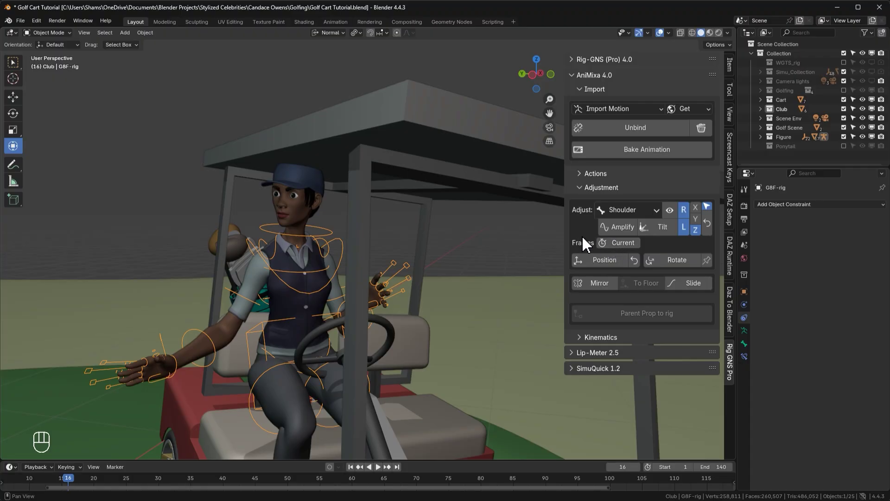
# - Target the head again, tilt it back and play the exit animation to frame 112
pyautogui.moveTo(617, 217); pyautogui.dragTo(618, 230)
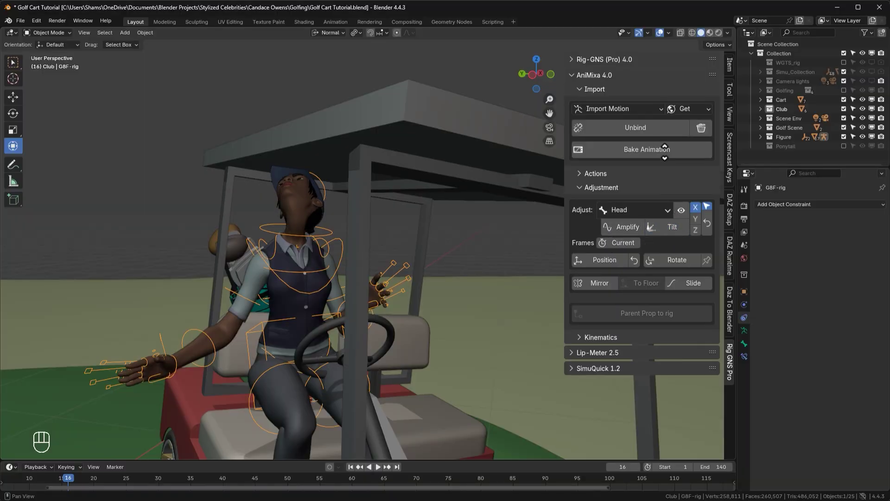
pyautogui.click(663, 133)
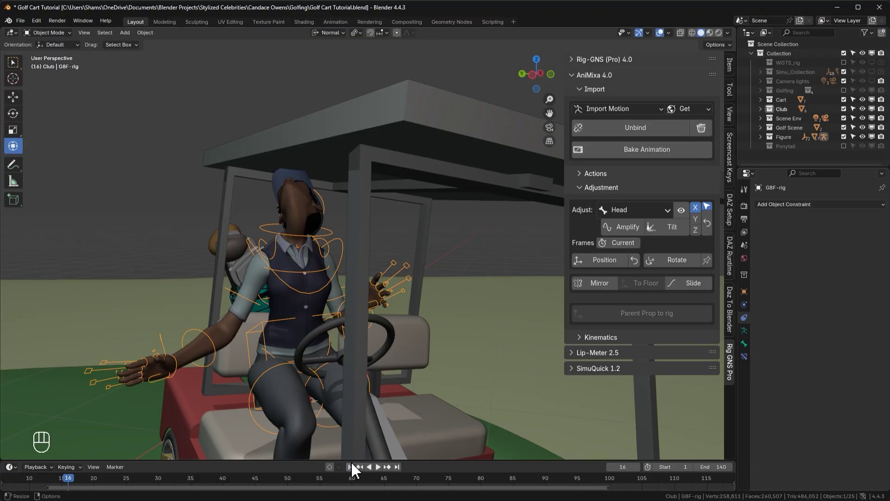
pyautogui.click(356, 469)
pyautogui.press('space')
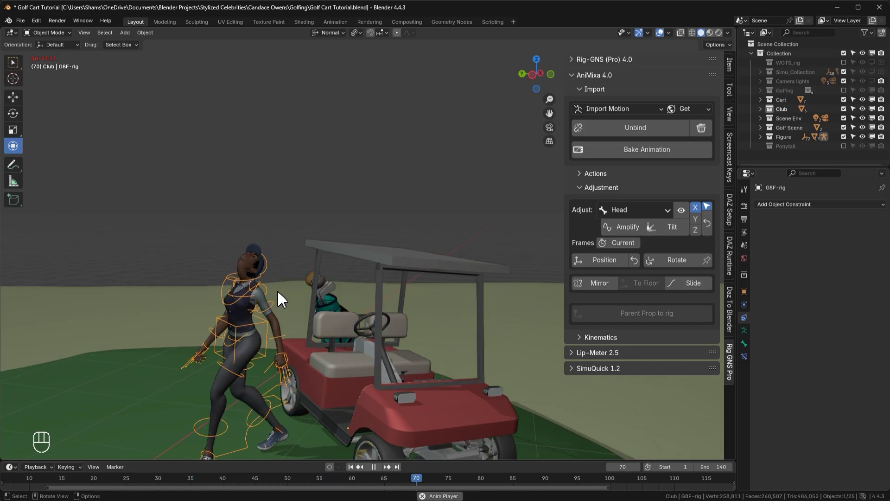
pyautogui.press('space')
# - At frame 45, show Blend Frames (3 before and after) and try a head tilt
pyautogui.click(708, 228)
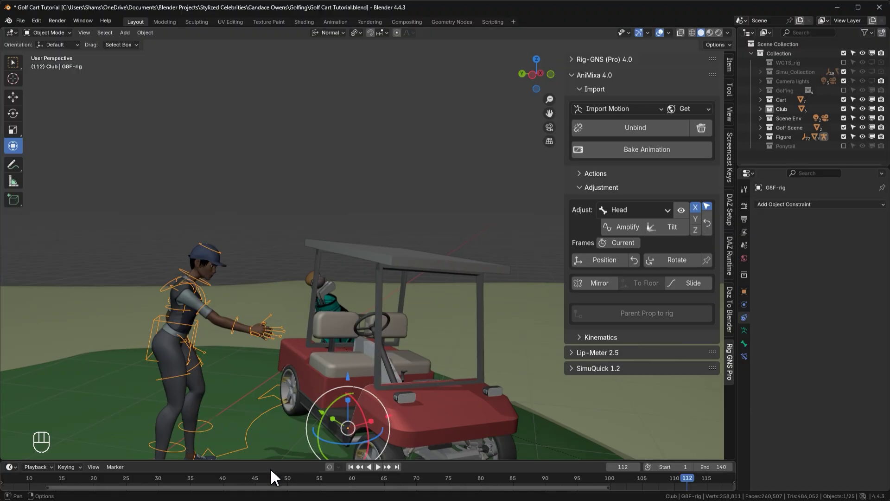
pyautogui.click(270, 483)
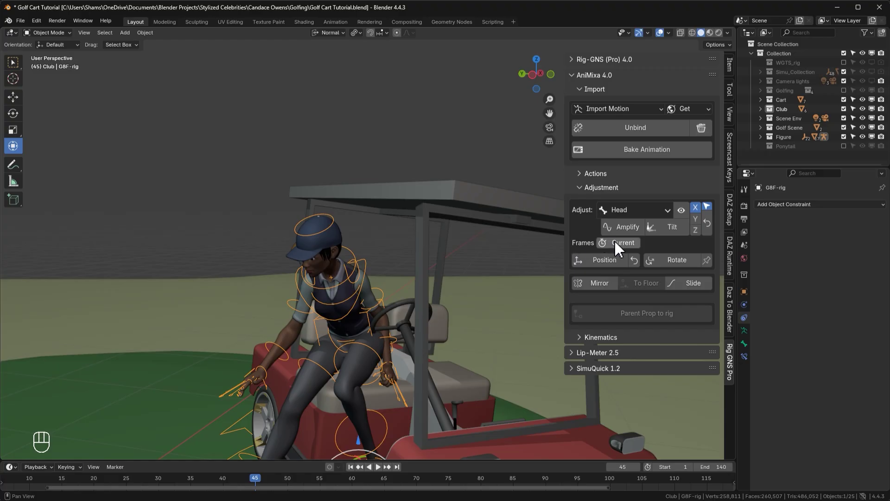
pyautogui.doubleClick(619, 248)
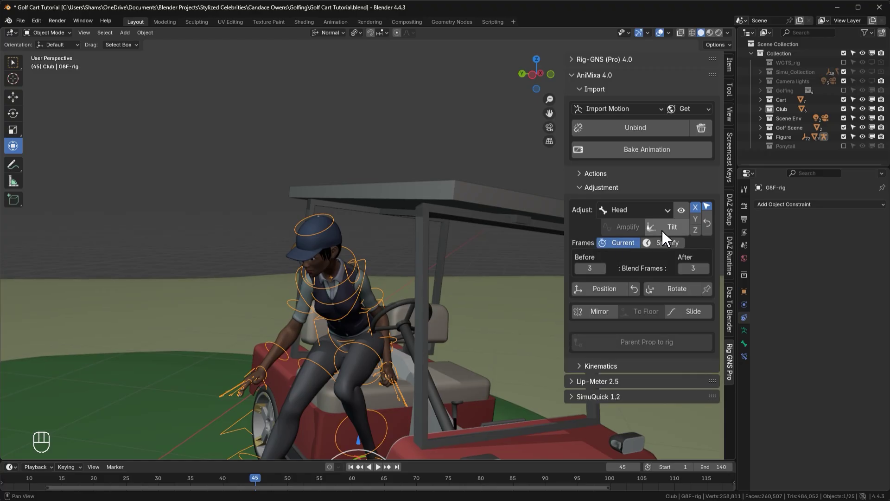
pyautogui.moveTo(670, 234); pyautogui.dragTo(668, 217)
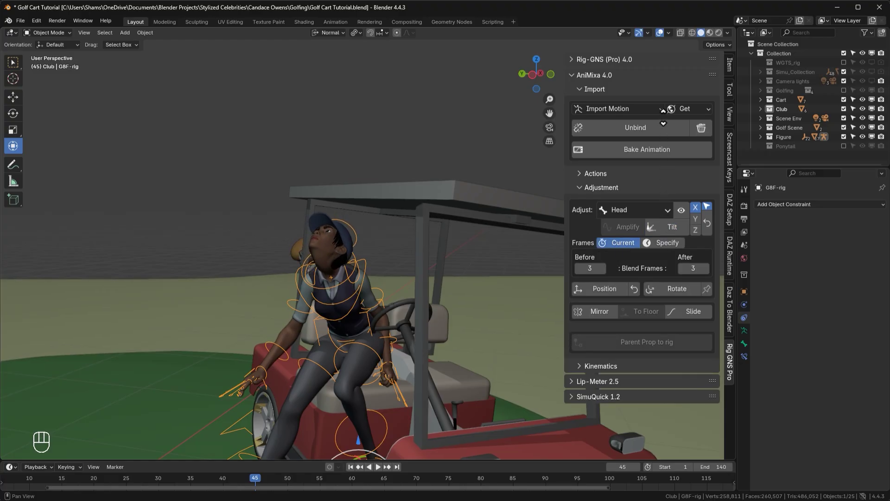
pyautogui.click(662, 117)
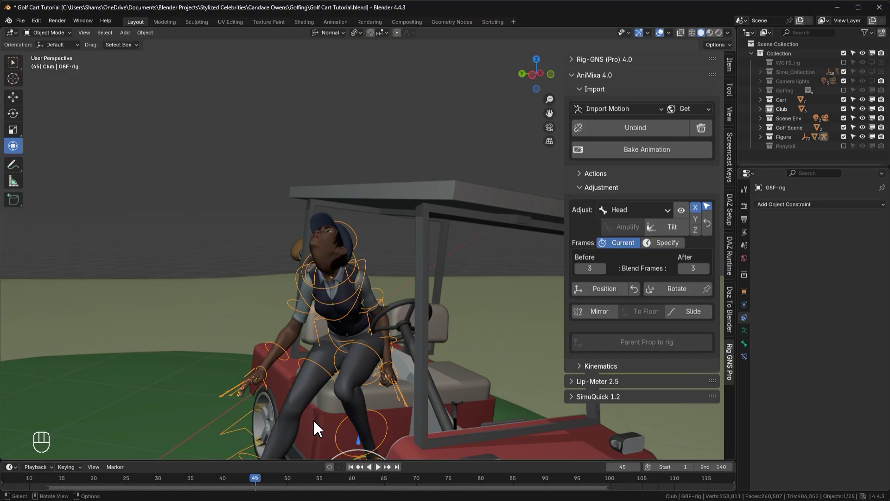
# - Scrub back and forth through the frames to check and revert the trial head tilt
pyautogui.press('Right')
pyautogui.press('Right')
pyautogui.press('Right')
pyautogui.press('Right')
pyautogui.press('Right')
pyautogui.press('Left')
pyautogui.press('Left')
pyautogui.press('Left')
pyautogui.press('Left')
pyautogui.press('Left')
pyautogui.press('Left')
pyautogui.press('Left')
pyautogui.press('Right')
pyautogui.press('Right')
pyautogui.press('Right')
pyautogui.press('Right')
pyautogui.press('Right')
pyautogui.press('Left')
pyautogui.press('Left')
pyautogui.press('Left')
pyautogui.press('Left')
pyautogui.press('Left')
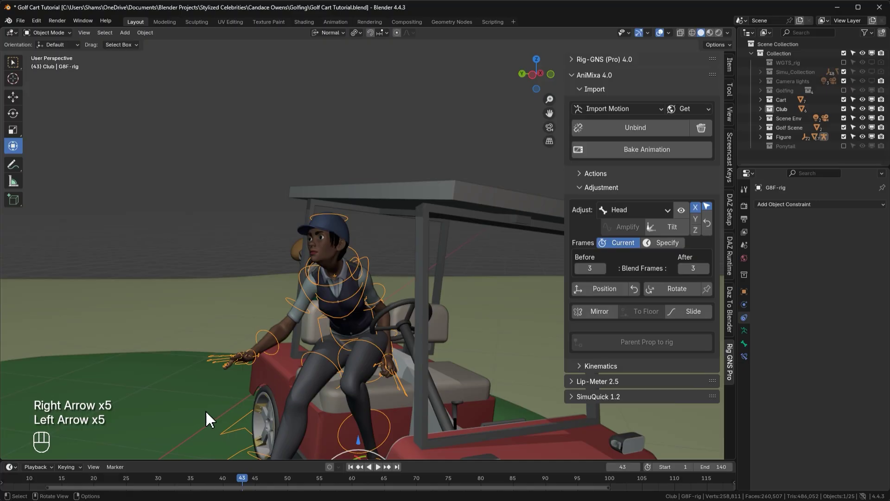
# - Play the animation briefly and save the file as Golf Cart Tutorial_2
pyautogui.click(168, 483)
pyautogui.press('space')
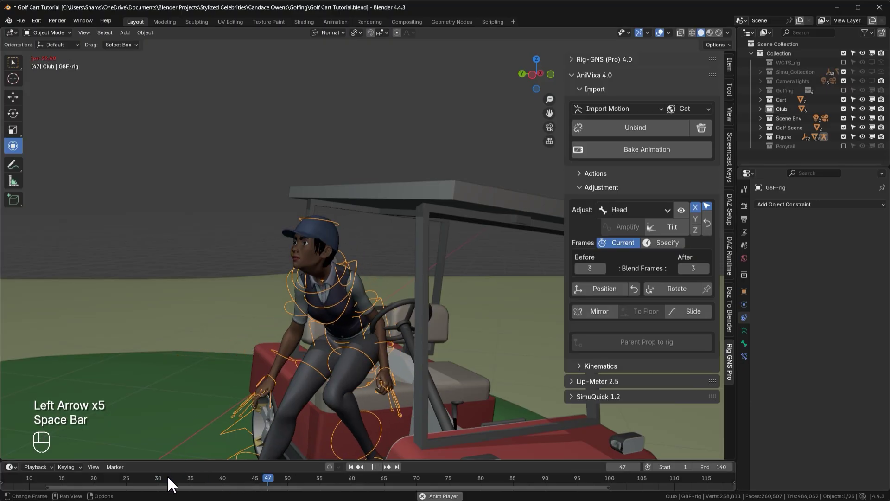
pyautogui.press('space')
pyautogui.click(170, 483)
pyautogui.press('space')
pyautogui.press('space')
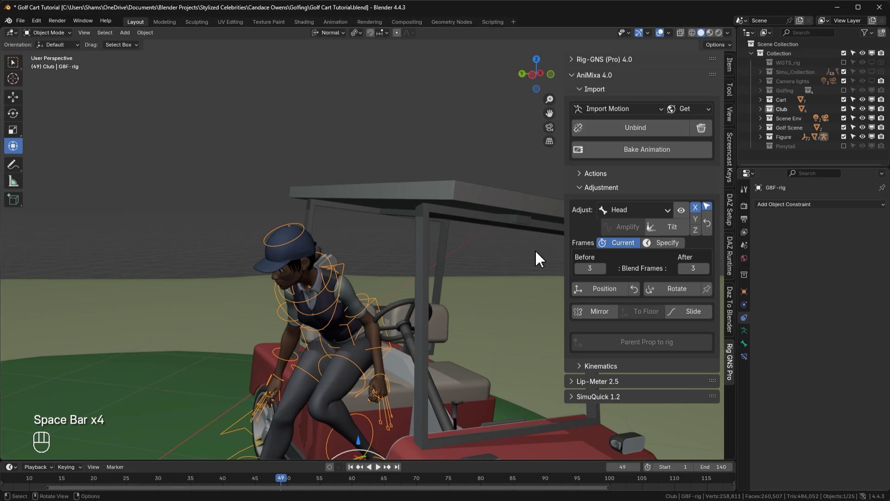
# - Set the head adjustment to a Specify frame range starting at frame 15
pyautogui.click(713, 231)
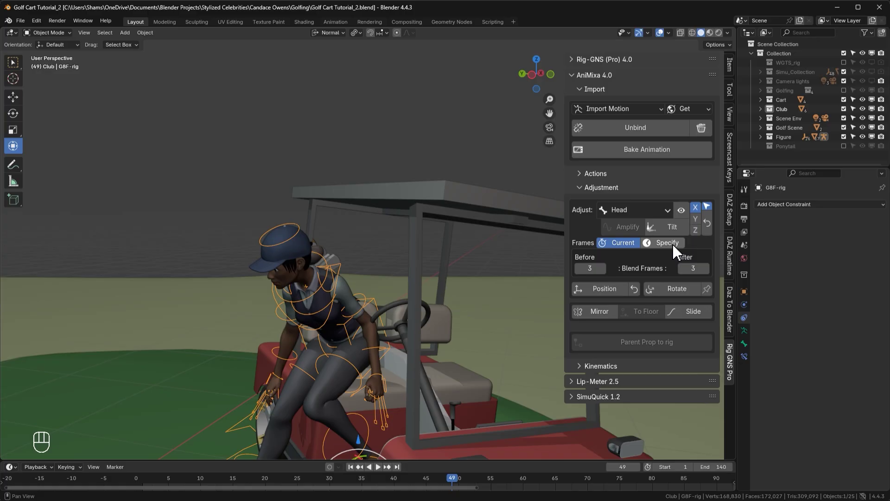
pyautogui.click(677, 253)
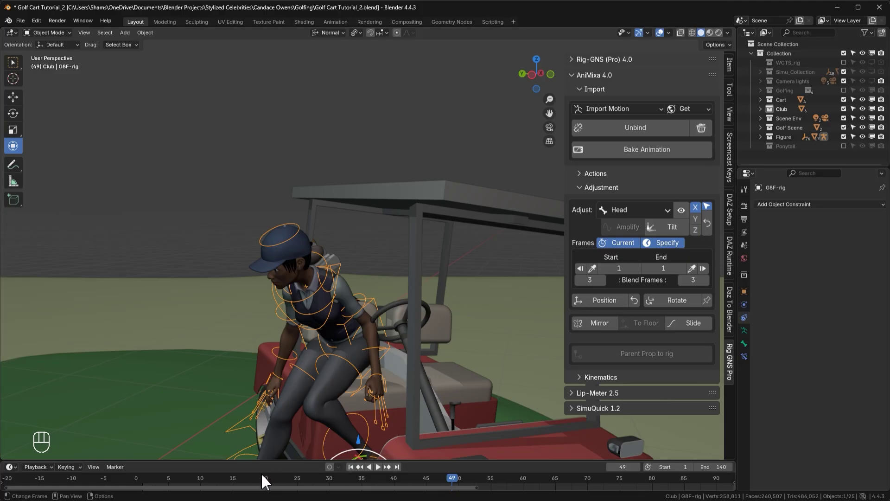
pyautogui.click(241, 483)
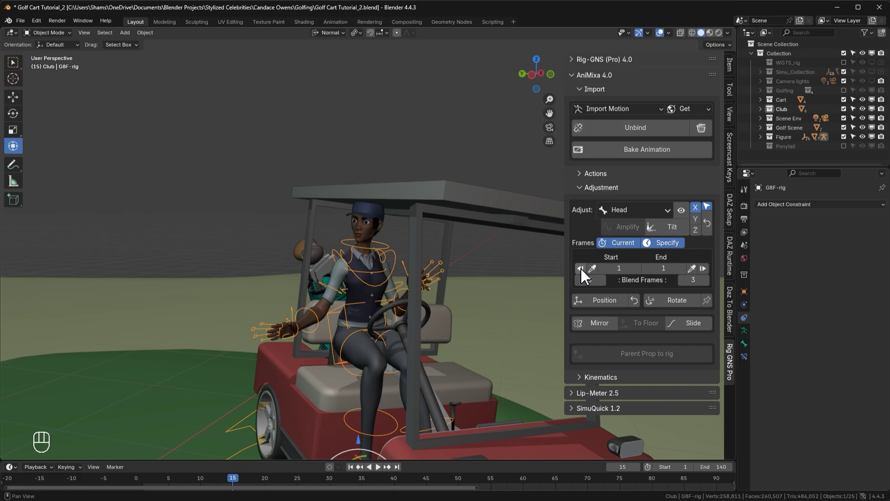
pyautogui.click(583, 275)
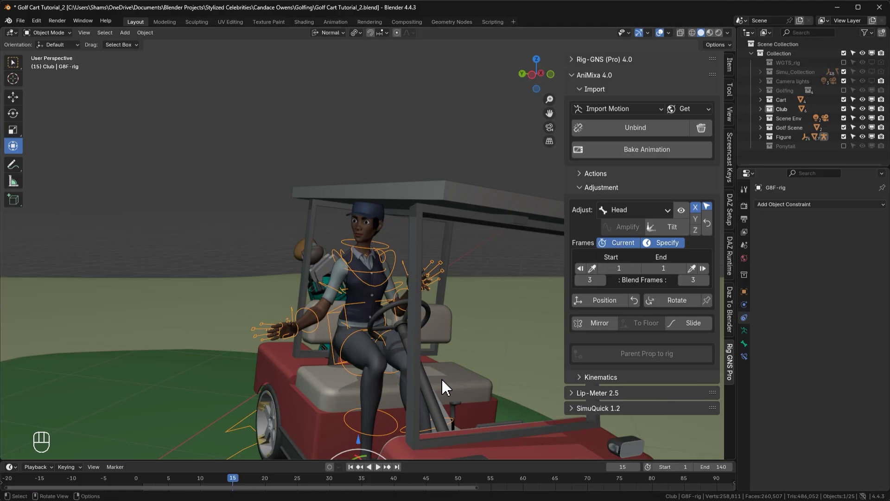
pyautogui.click(593, 276)
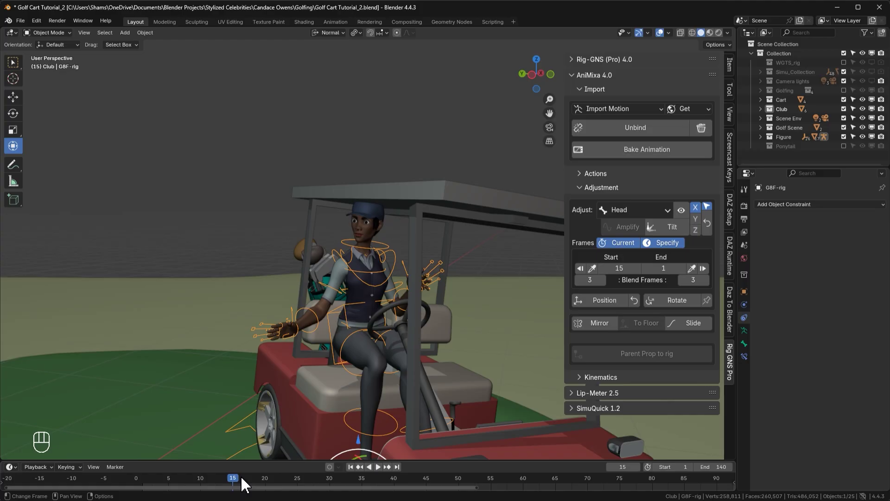
# - Go to frame 50 and pick it as the adjustment range End
pyautogui.click(241, 483)
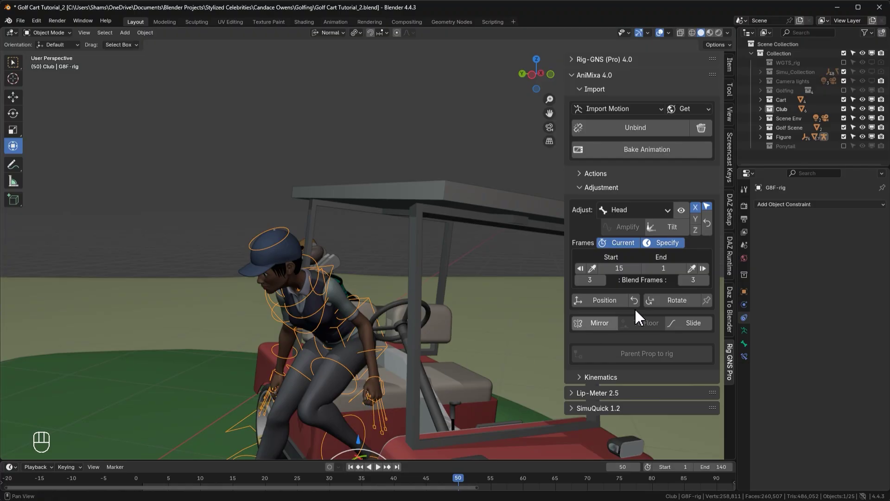
pyautogui.click(695, 276)
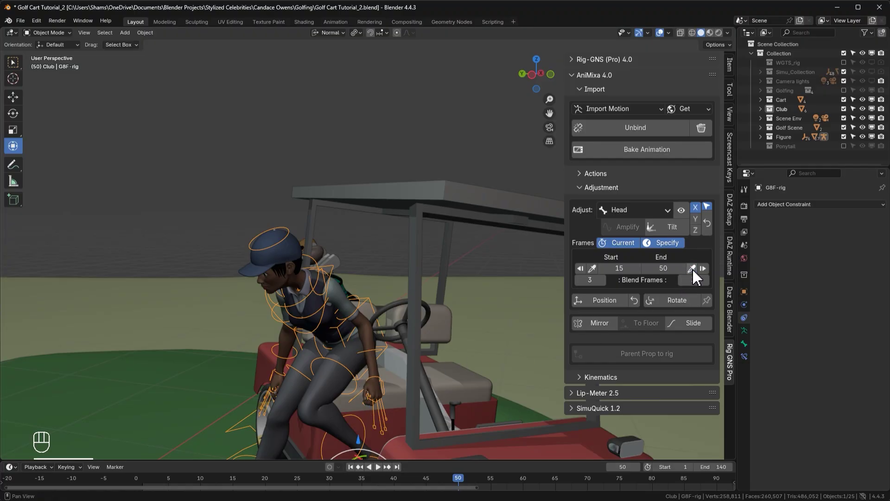
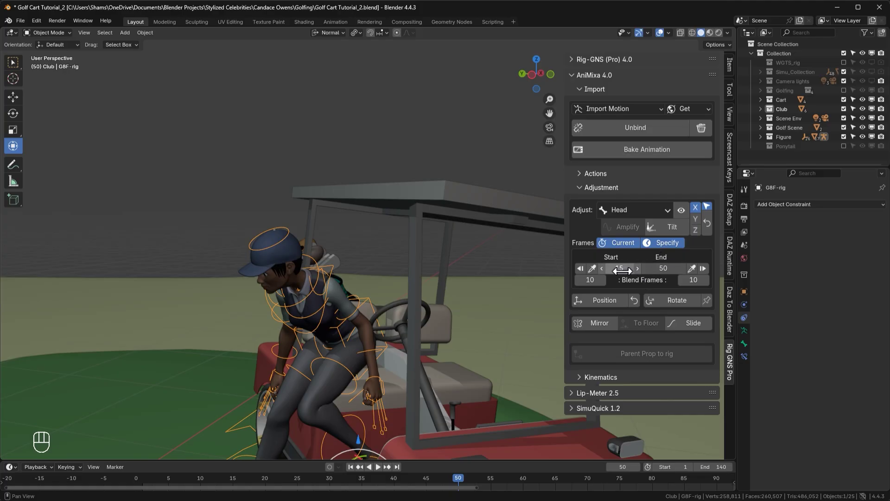
# - Set the head adjustment Blend Frames to 10 and scrub the timeline around frames 38–55
pyautogui.click(487, 481)
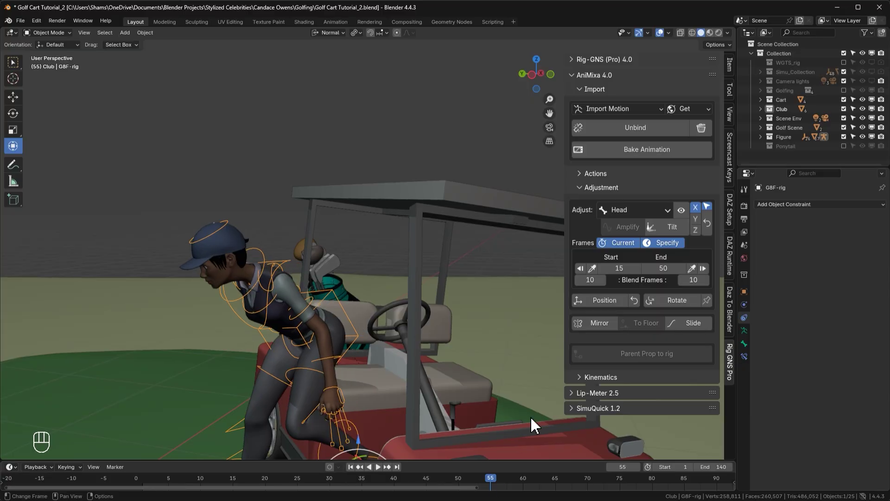
pyautogui.click(678, 236)
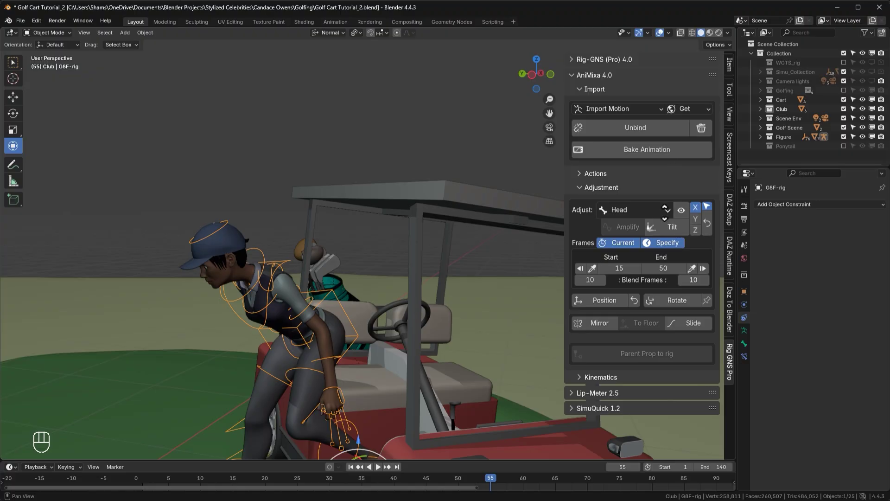
pyautogui.moveTo(663, 206); pyautogui.dragTo(493, 481)
pyautogui.click(493, 481)
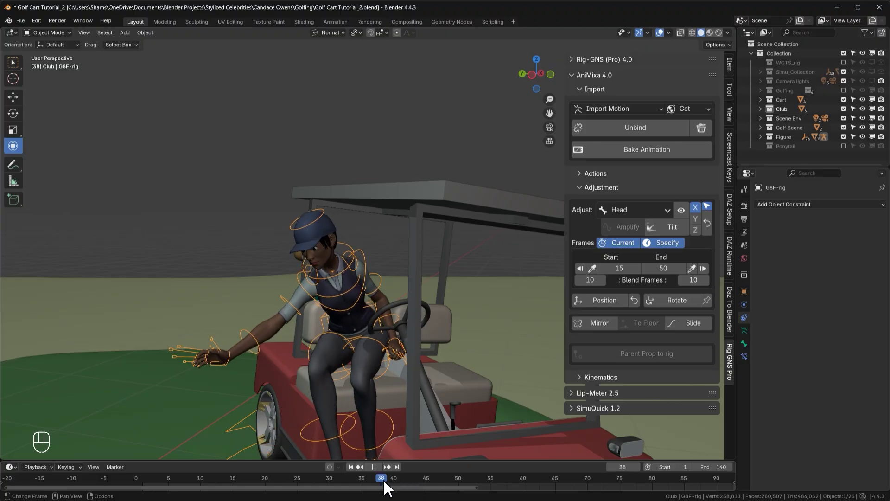
# - Tilt the golfer's head backwards and play the exit animation from frame 1 to check it
pyautogui.moveTo(676, 235); pyautogui.dragTo(676, 216)
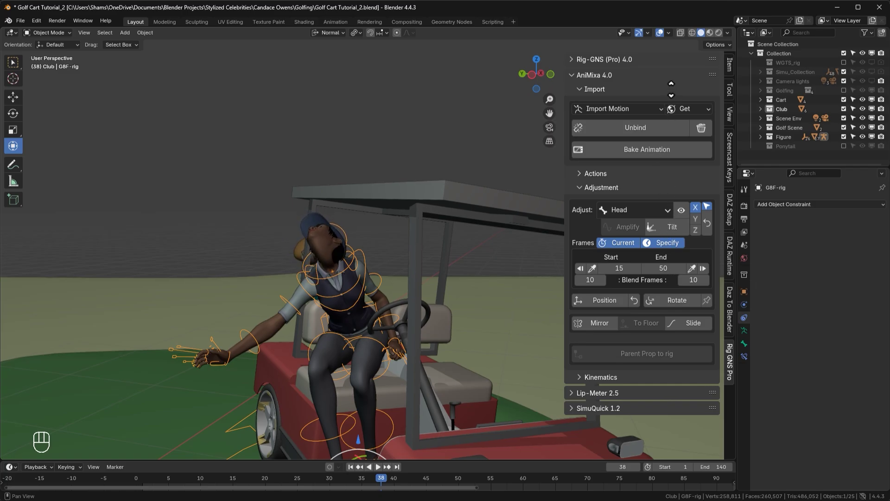
pyautogui.click(673, 90)
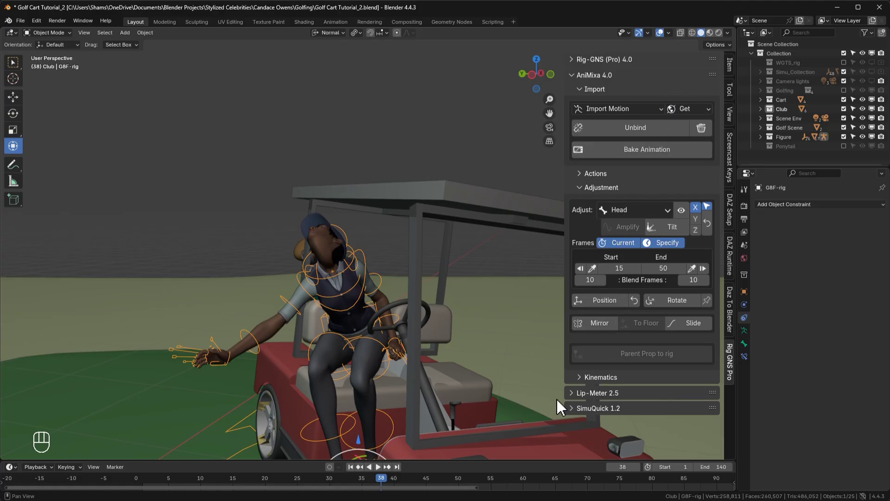
pyautogui.click(355, 478)
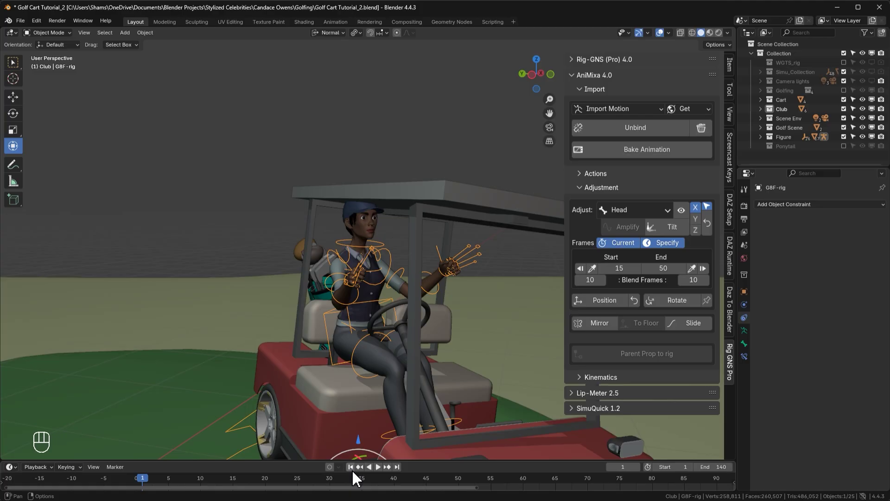
pyautogui.press('space')
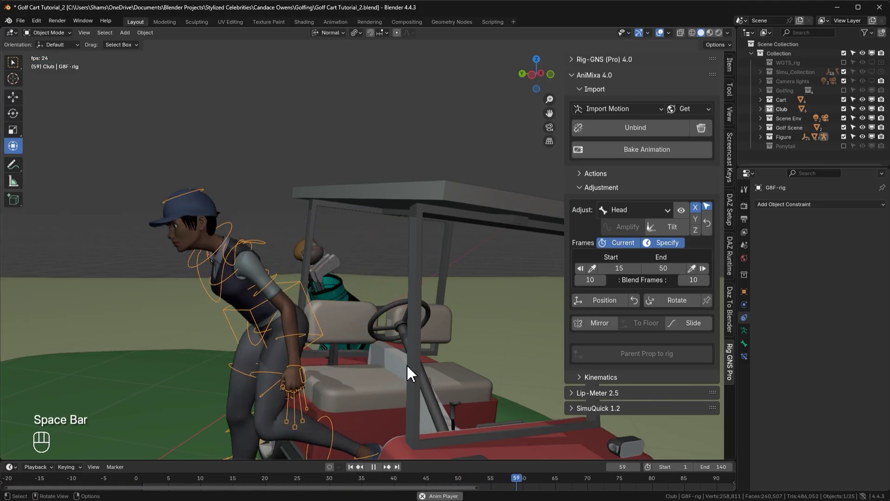
pyautogui.press('space')
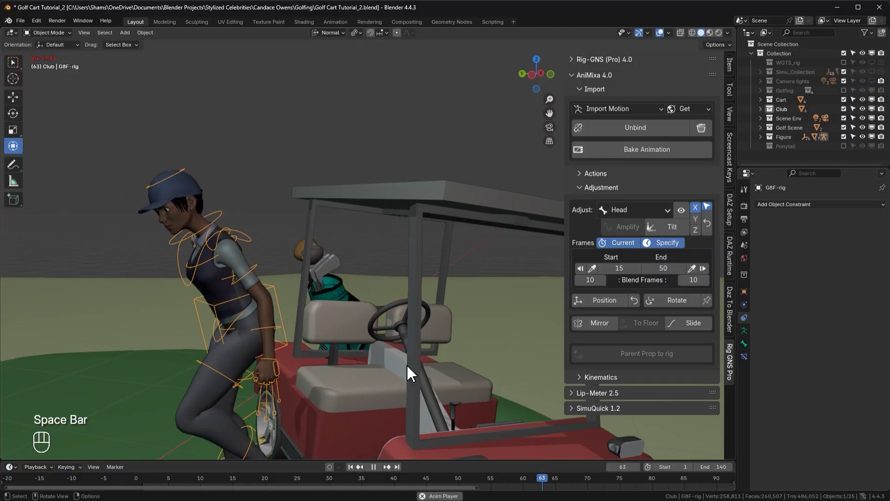
# - Set the adjustment range to frames 1–45 with 5 blend frames and jump to frame 140
pyautogui.press('space')
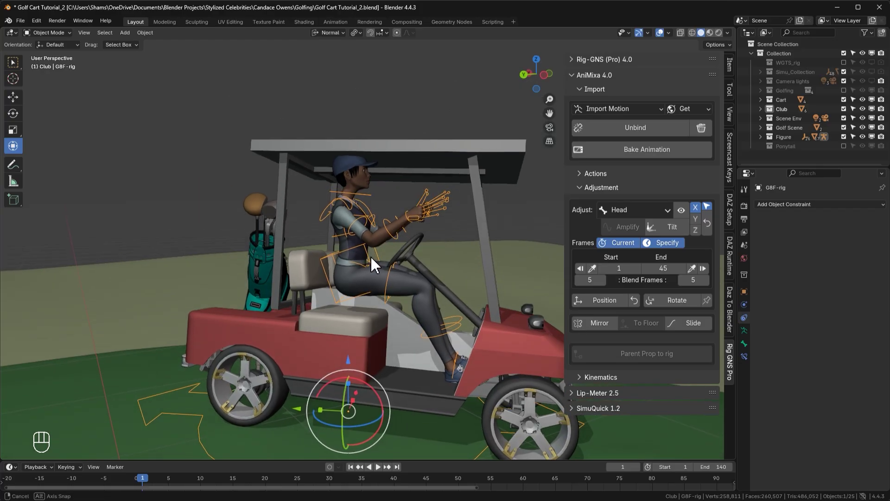
pyautogui.moveTo(666, 309); pyautogui.dragTo(667, 298)
pyautogui.click(666, 296)
pyautogui.click(397, 473)
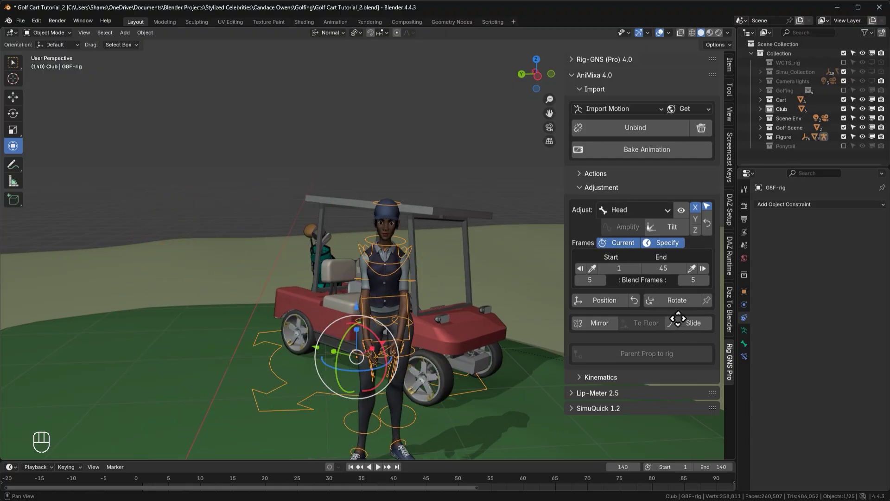
# - Use Position to move the standing figure to the left of the cart
pyautogui.click(677, 315)
pyautogui.click(709, 307)
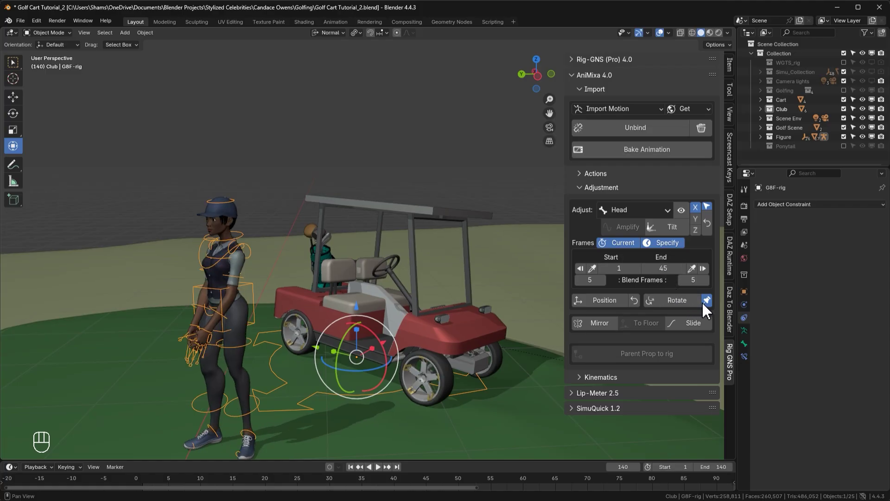
pyautogui.click(698, 310)
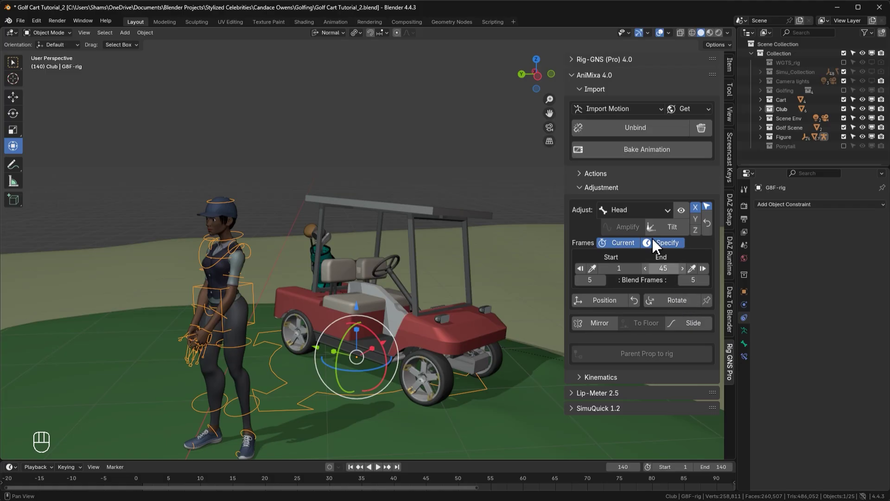
# - Extend the range end to frame 140, bake the animation and save as Golf Cart Tutorial_3
pyautogui.moveTo(637, 163); pyautogui.dragTo(614, 215)
pyautogui.click(615, 214)
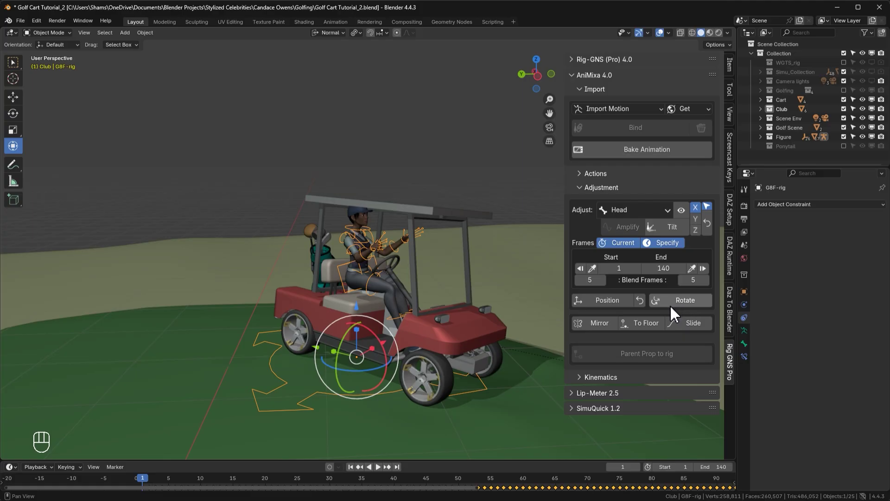
pyautogui.click(399, 475)
# - Limit the adjustment to the current frame, test a body rotation and revert it
pyautogui.click(616, 249)
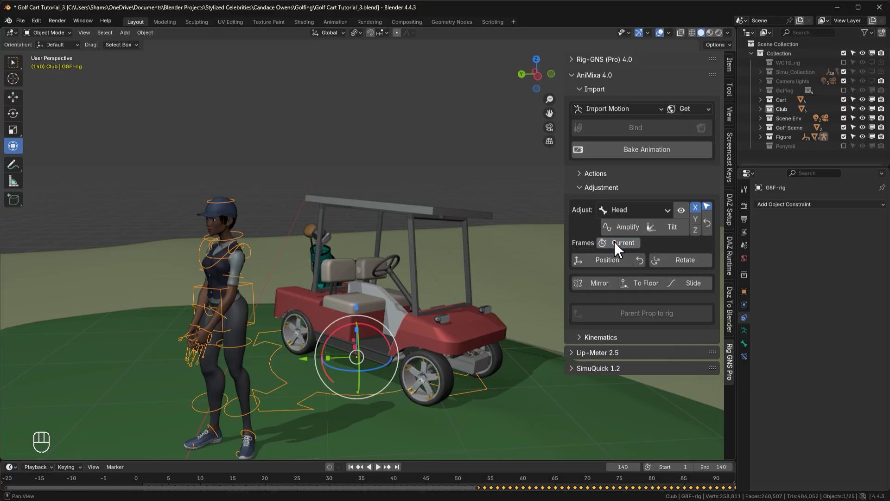
pyautogui.moveTo(676, 269); pyautogui.dragTo(678, 253)
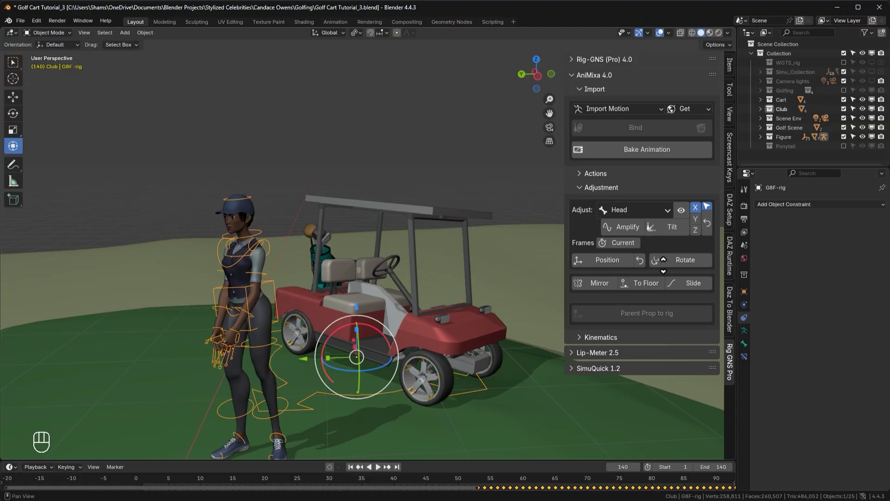
pyautogui.click(670, 271)
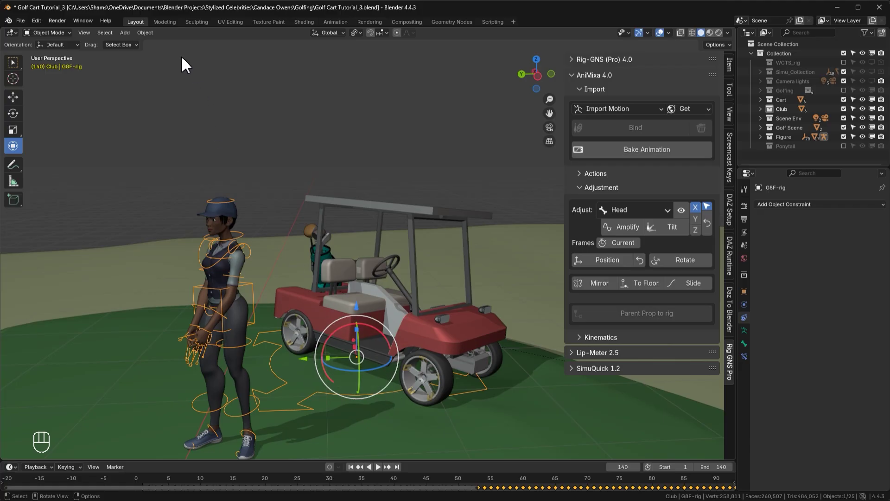
# - Orbit to face the seated golfer and return the timeline to frame 1
pyautogui.moveTo(150, 43); pyautogui.dragTo(255, 88)
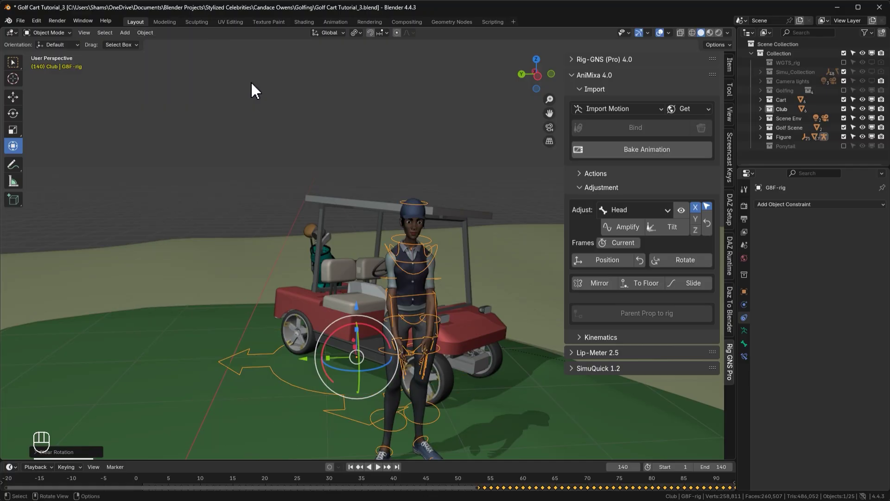
pyautogui.click(697, 274)
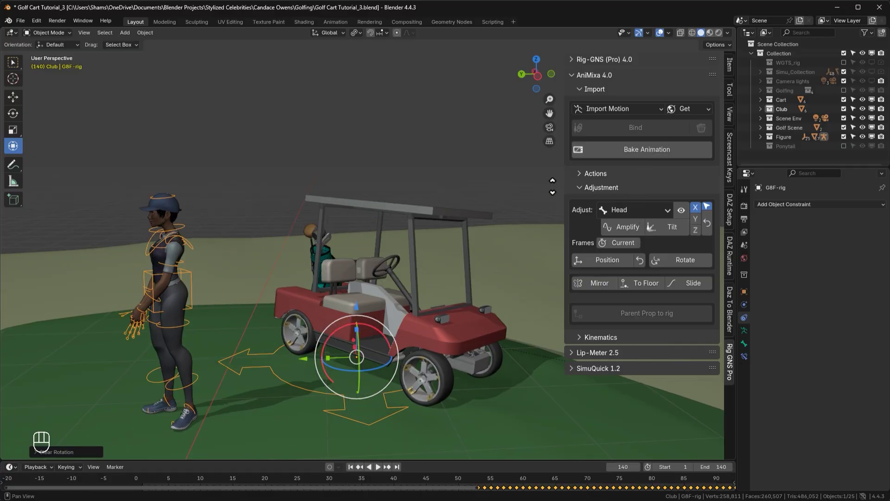
pyautogui.click(563, 217)
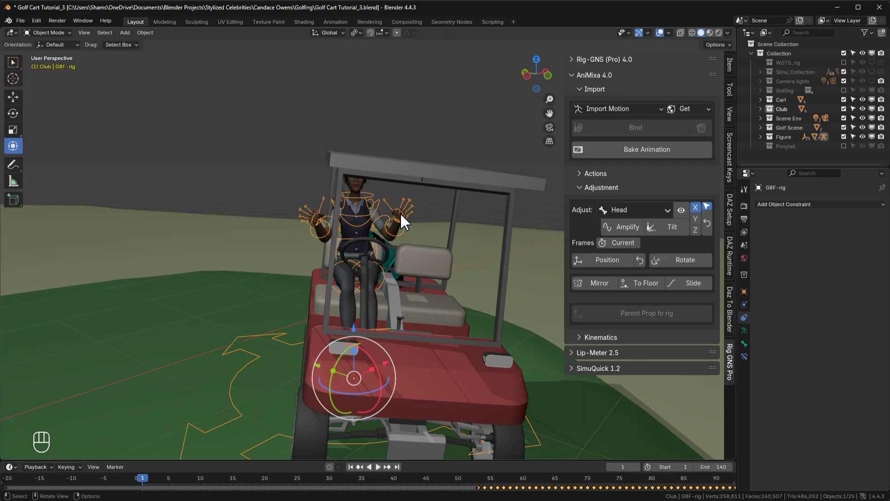
# - Play the baked animation while orbiting the view, then stop playback
pyautogui.press('space')
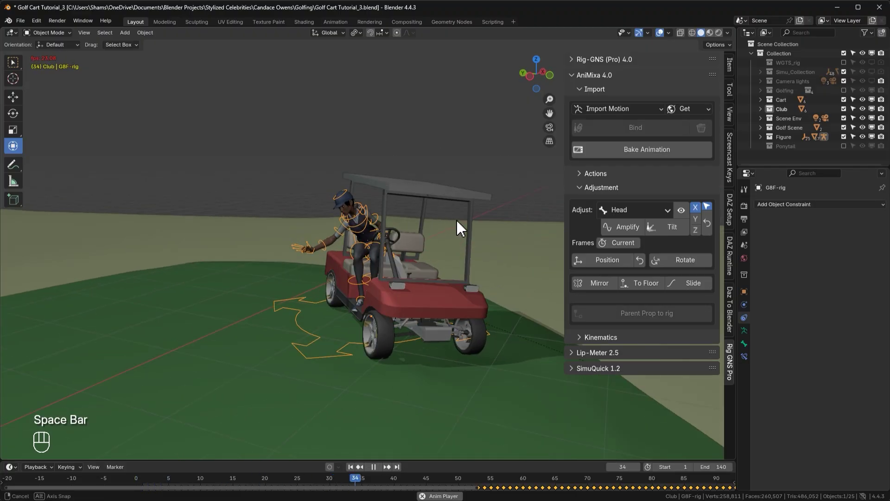
pyautogui.moveTo(441, 232); pyautogui.dragTo(470, 231)
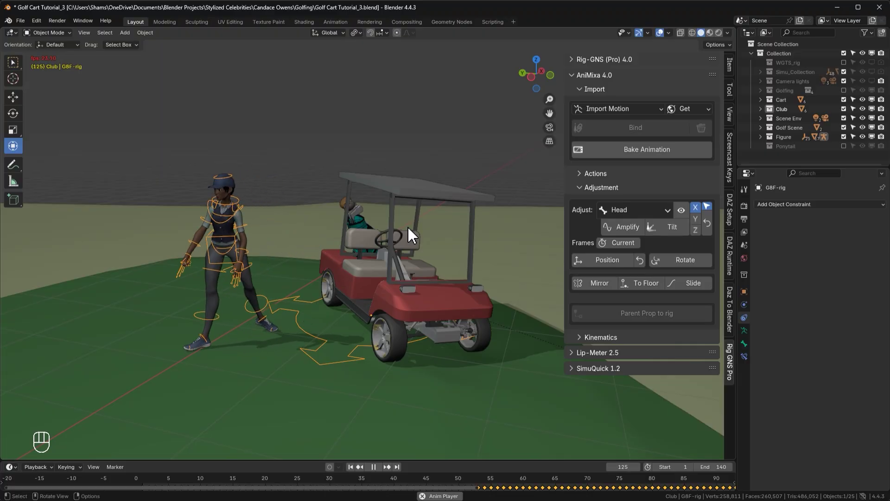
pyautogui.press('space')
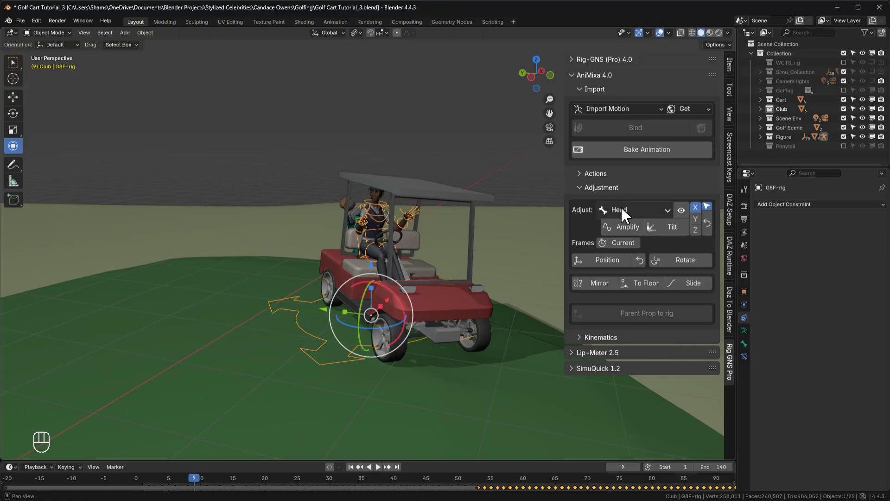
# - Collapse the Import and Adjustment sections and expand the Kinematics panel
pyautogui.click(616, 194)
pyautogui.click(615, 96)
# - Set the Kinematics range start to the current frame 9, keeping the end at 140
pyautogui.click(599, 137)
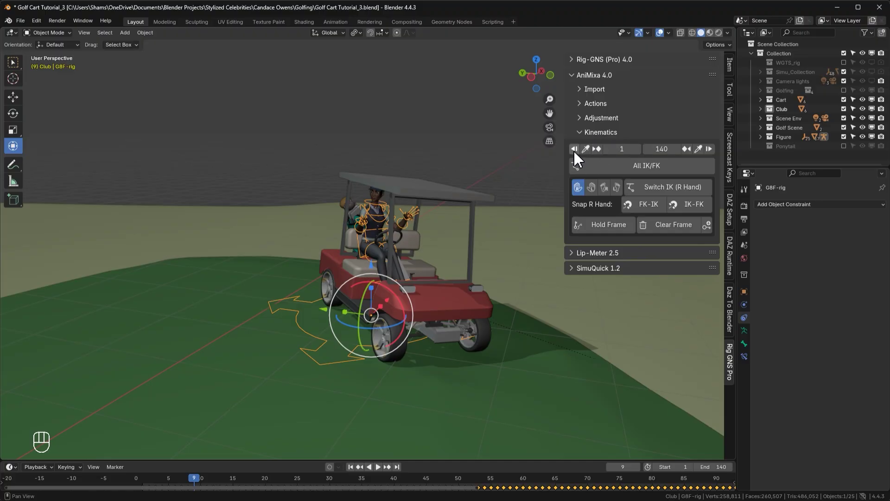
pyautogui.click(578, 161)
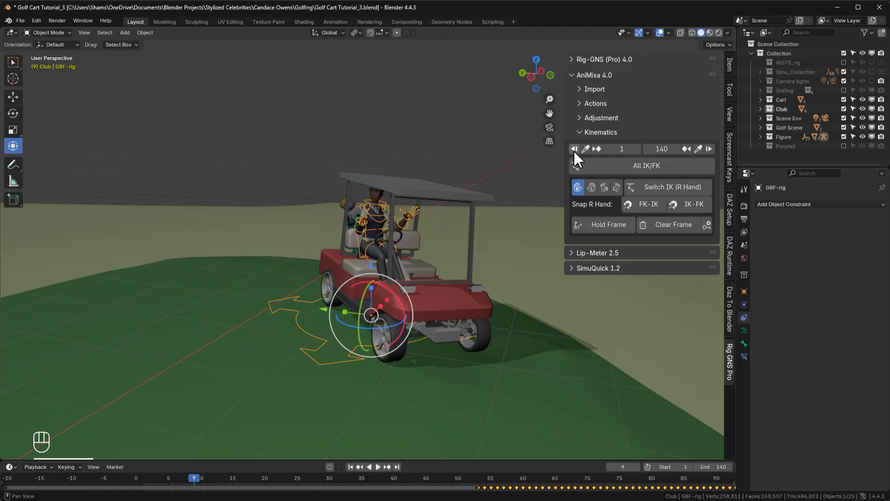
pyautogui.click(714, 154)
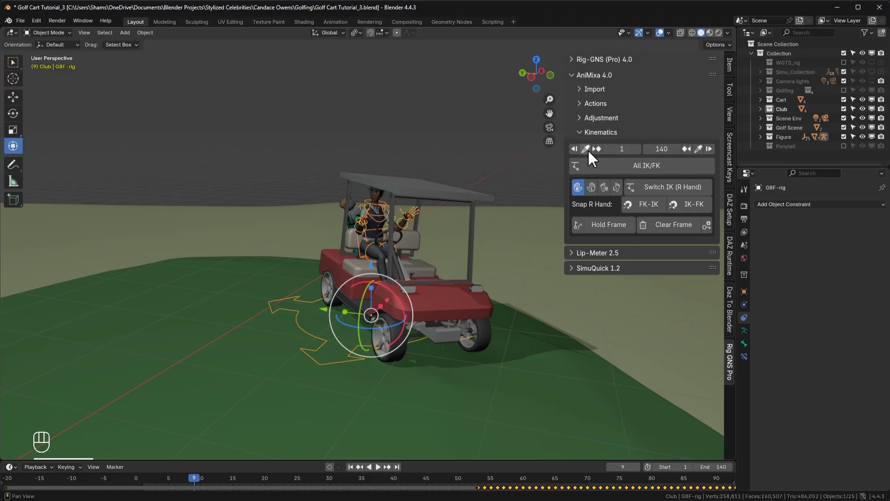
pyautogui.click(591, 156)
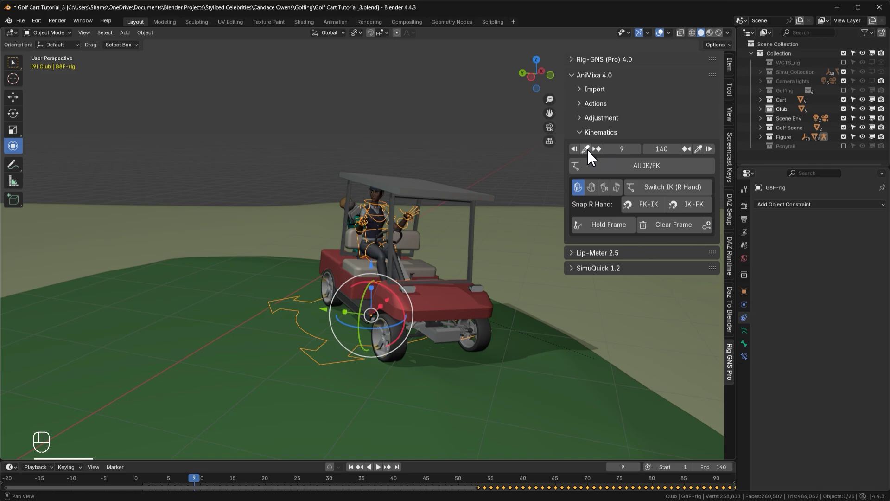